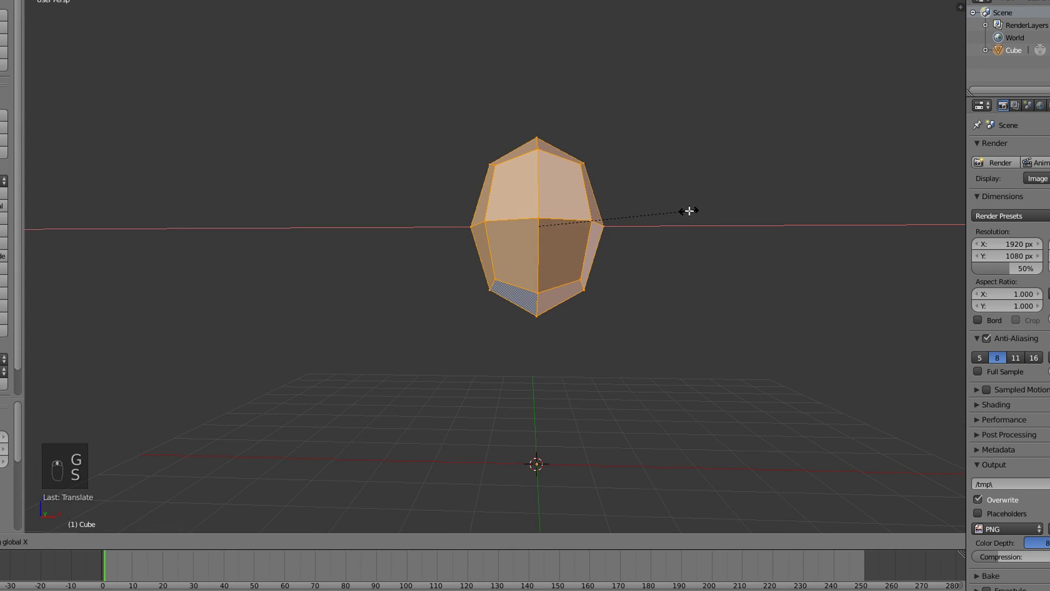
- Scale the subdivided cube wider along X into a rounded head and check it from an orbited view
{"action": "key", "text": "s"}
{"action": "key", "text": "s"}
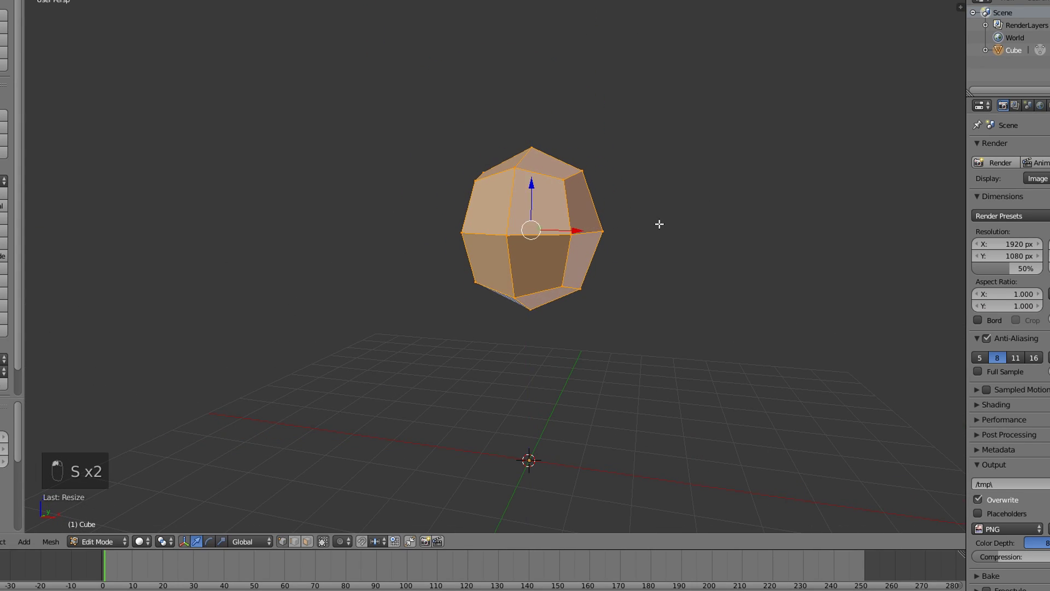
{"action": "key", "text": "s"}
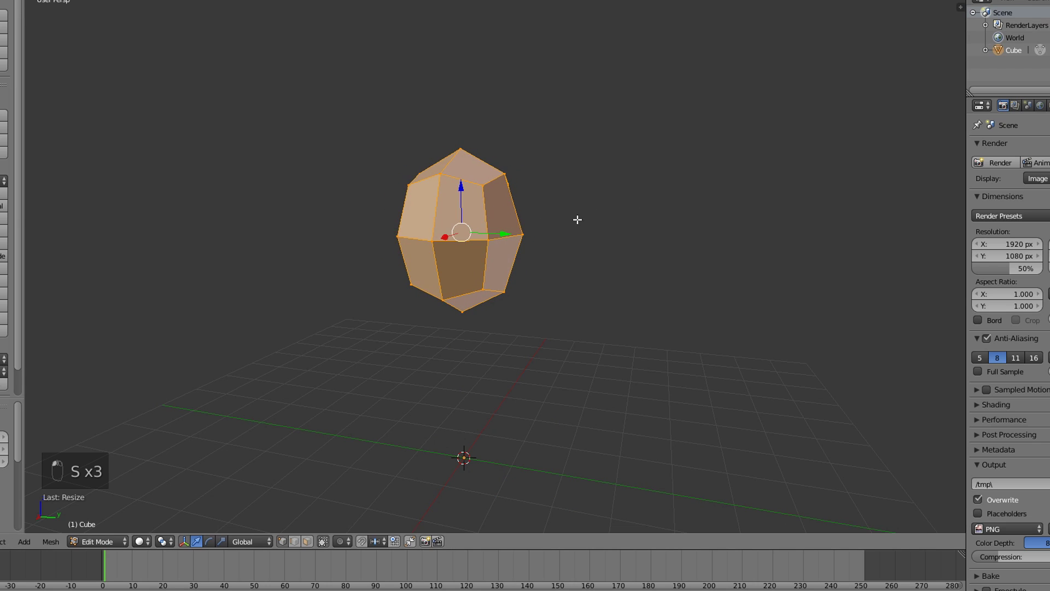
{"action": "left_click_drag", "start_coordinate": [720, 210], "coordinate": [725, 221]}
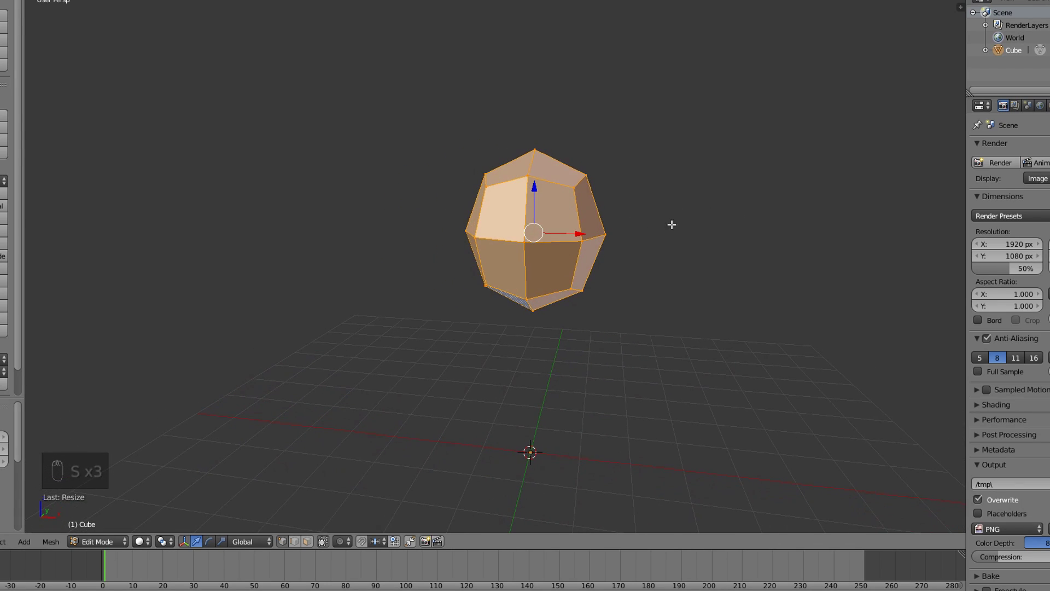
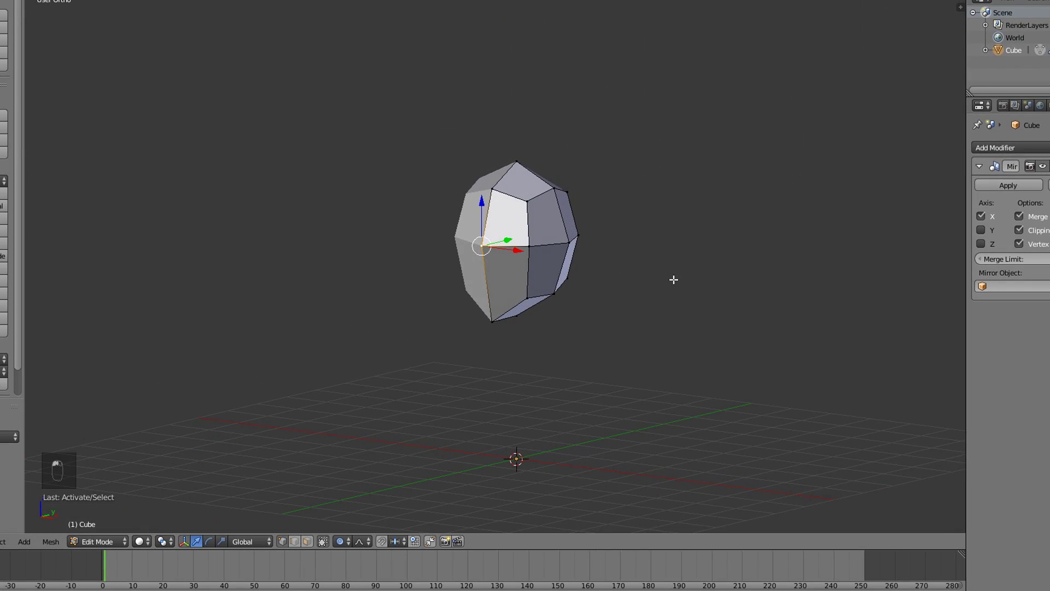
- From the side ortho view, grab vertices to reshape the back of the head
{"action": "left_click_drag", "start_coordinate": [674, 278], "coordinate": [566, 255]}
{"action": "key", "text": "o"}
{"action": "left_click_drag", "start_coordinate": [608, 231], "coordinate": [627, 207]}
{"action": "key", "text": "KP_1"}
{"action": "key", "text": "g"}
{"action": "left_click_drag", "start_coordinate": [627, 207], "coordinate": [532, 140]}
{"action": "key", "text": "g"}
{"action": "key", "text": "KP_3"}
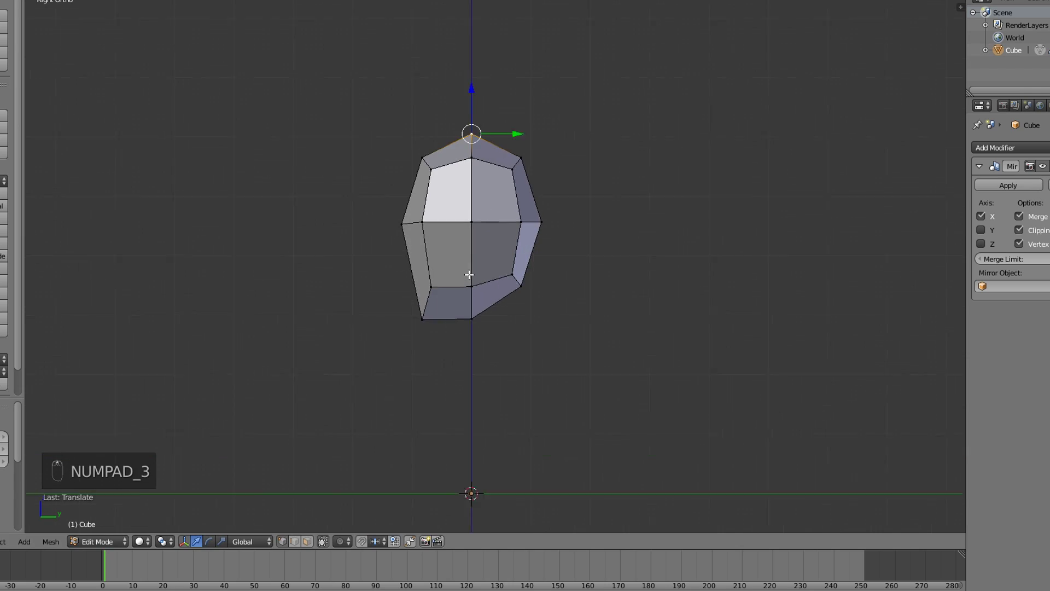
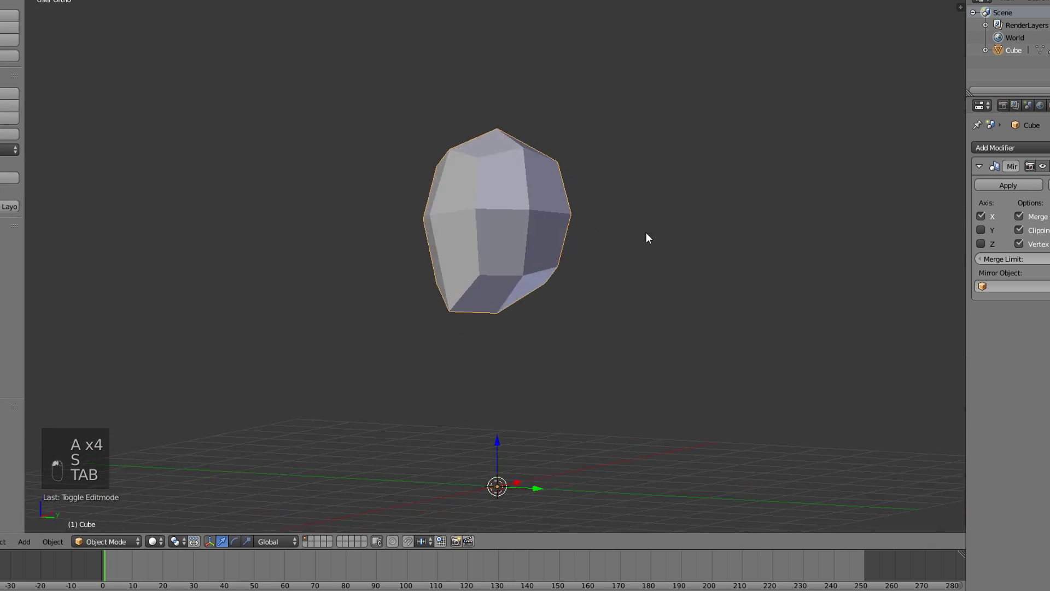
- Scale the mirrored half of the head sideways into a narrower, rounded profile
{"action": "key", "text": "Tab"}
{"action": "key", "text": "Tab"}
{"action": "key", "text": "g"}
{"action": "key", "text": "Tab"}
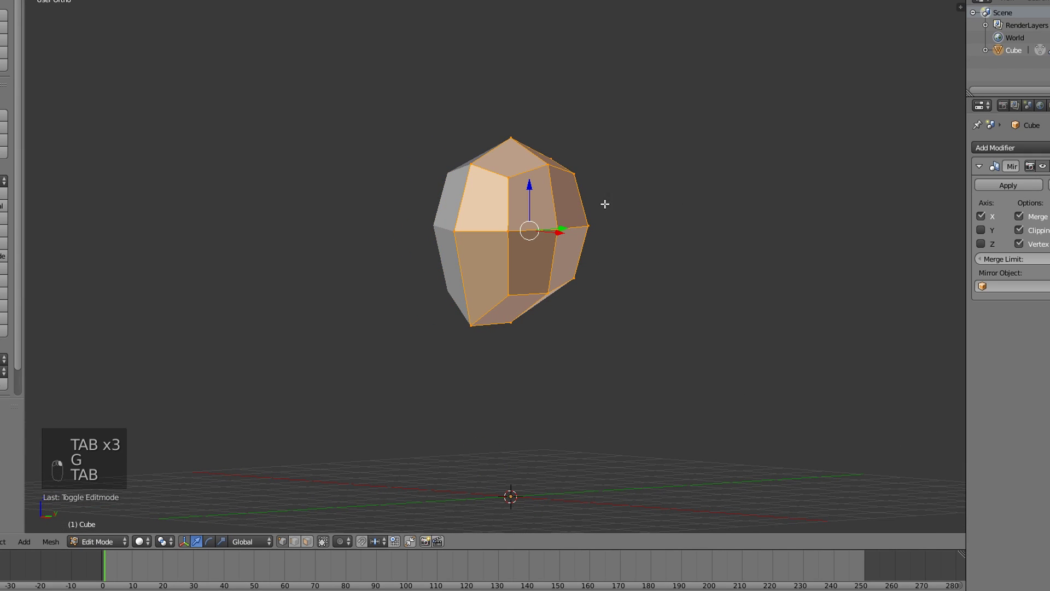
{"action": "key", "text": "s"}
{"action": "key", "text": "s"}
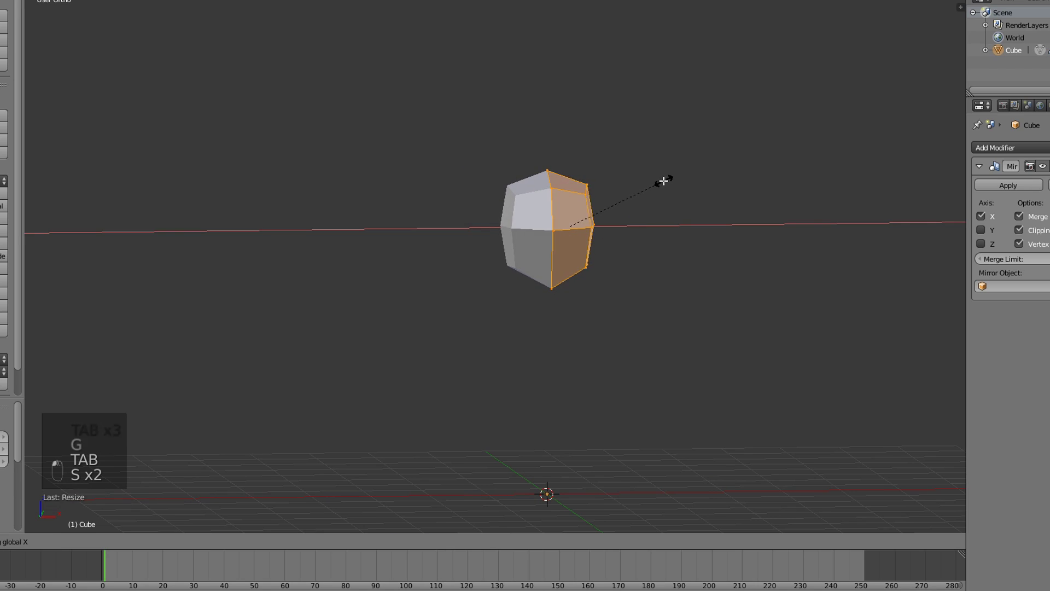
{"action": "key", "text": "s"}
{"action": "key", "text": "s"}
{"action": "key", "text": "g"}
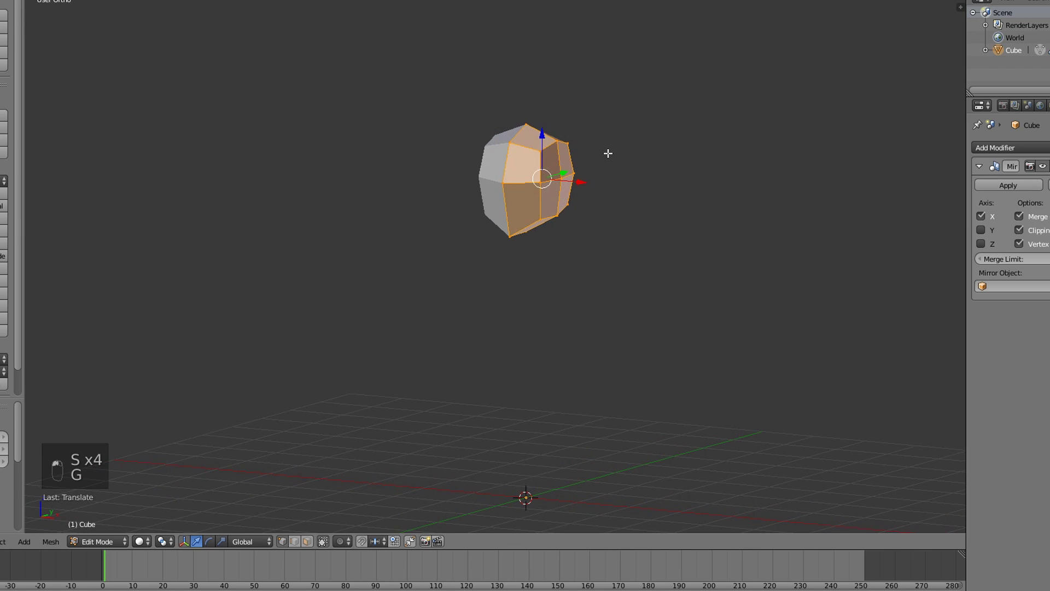
- Extrude the head's bottom face downward into a neck and angle its lower edge outward
{"action": "key", "text": "ctrl+Tab"}
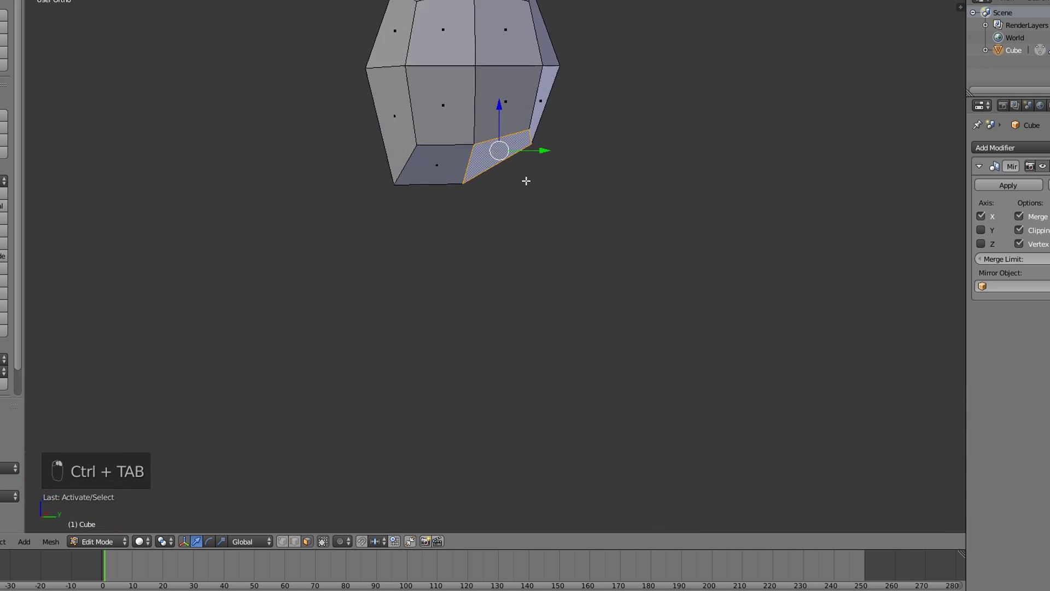
{"action": "key", "text": "KP_1"}
{"action": "key", "text": "e"}
{"action": "left_click_drag", "start_coordinate": [592, 249], "coordinate": [478, 255]}
{"action": "key", "text": "KP_1"}
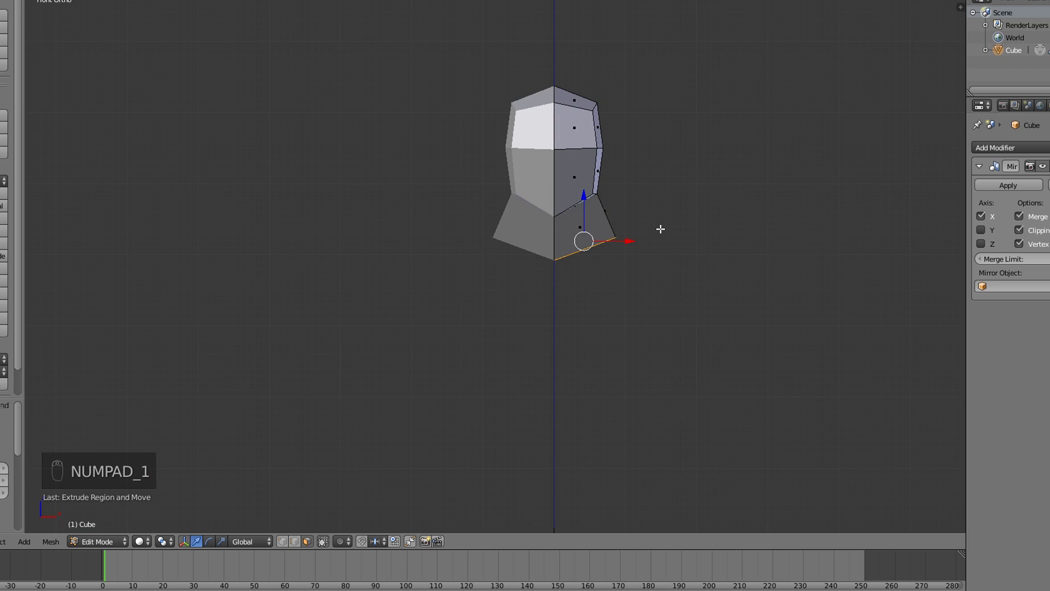
{"action": "key", "text": "s"}
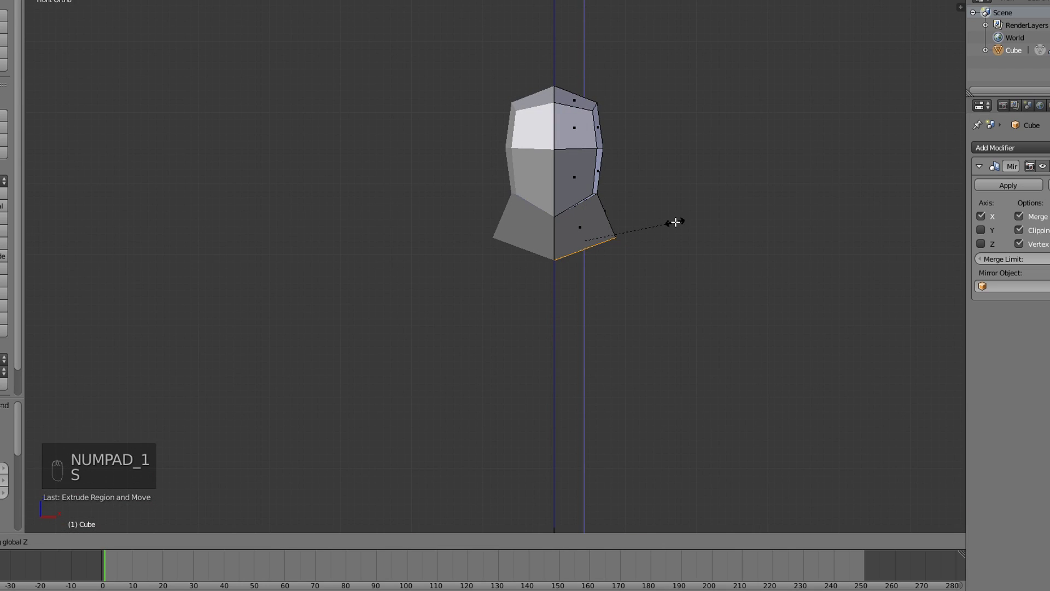
{"action": "left_click_drag", "start_coordinate": [664, 219], "coordinate": [503, 239]}
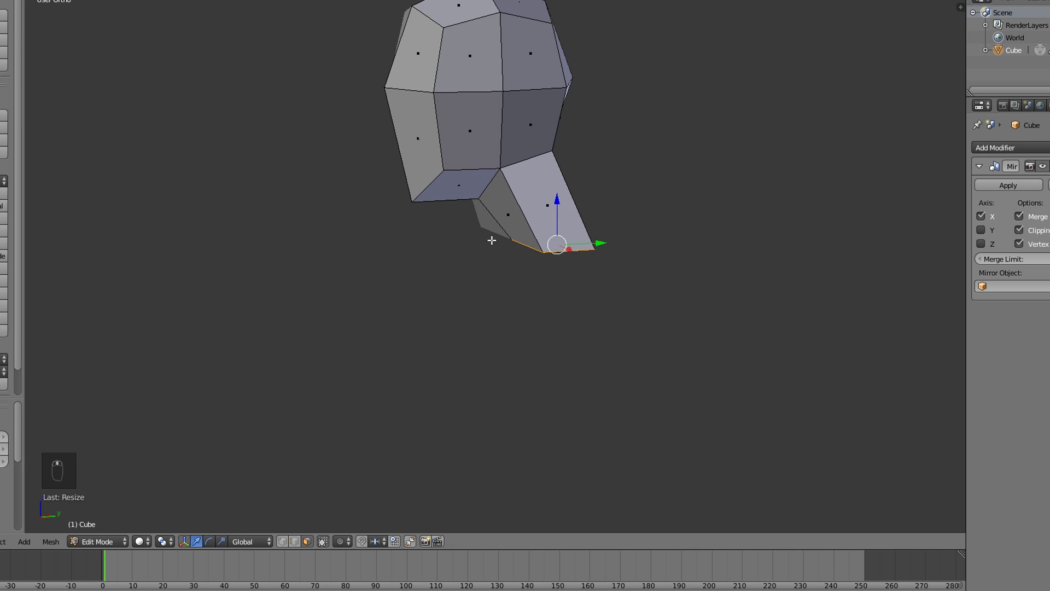
- Add an edge loop around the neck and slide it into position
{"action": "key", "text": "ctrl+Tab"}
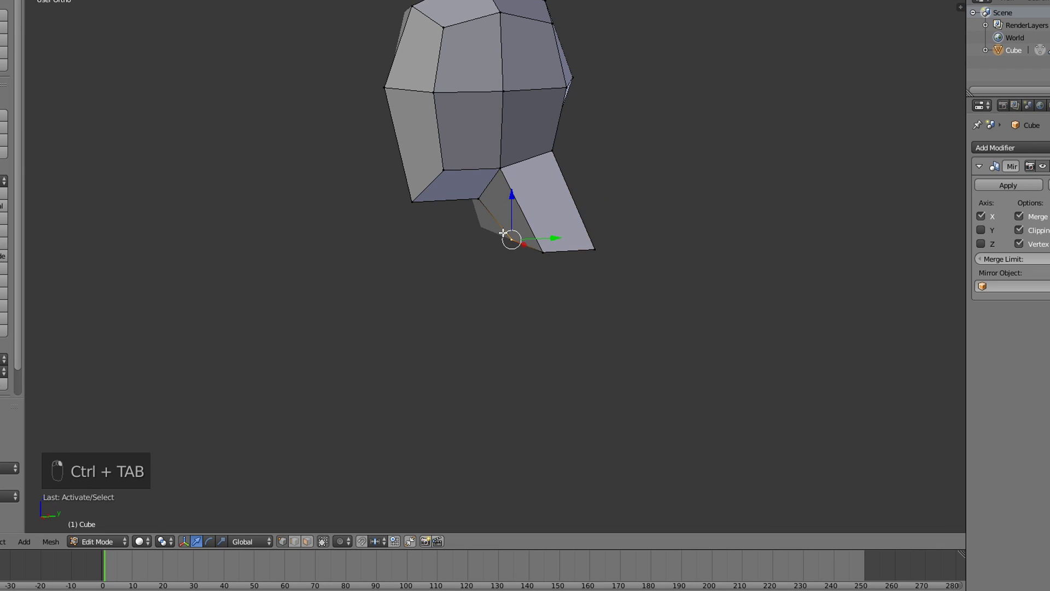
{"action": "key", "text": "g"}
{"action": "left_click_drag", "start_coordinate": [500, 255], "coordinate": [457, 201]}
{"action": "key", "text": "g"}
{"action": "middle_click", "coordinate": [462, 208]}
{"action": "key", "text": "ctrl+r"}
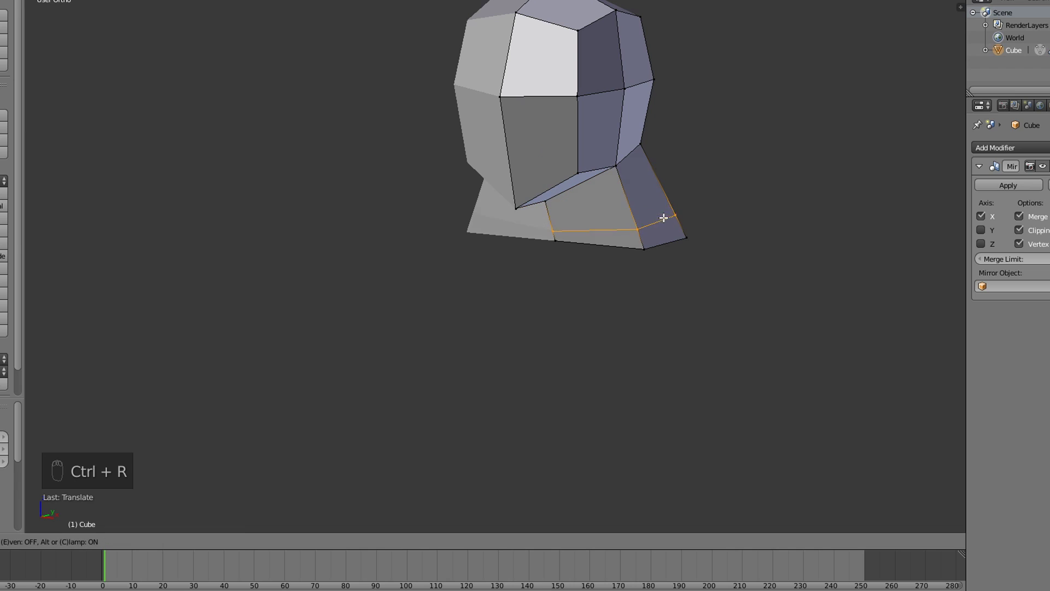
{"action": "left_click_drag", "start_coordinate": [650, 205], "coordinate": [681, 192]}
- Scale and move the neck vertices to flare the shoulders and shape the jaw line
{"action": "key", "text": "s"}
{"action": "left_click_drag", "start_coordinate": [735, 184], "coordinate": [525, 162]}
{"action": "middle_click", "coordinate": [525, 161]}
{"action": "key", "text": "s"}
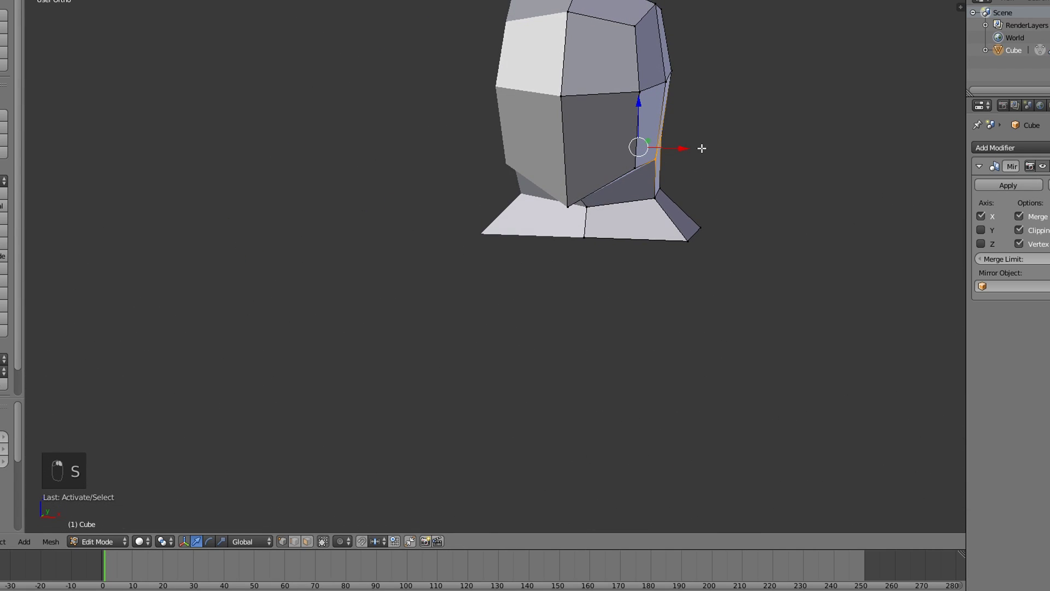
{"action": "key", "text": "g"}
{"action": "middle_click", "coordinate": [677, 151]}
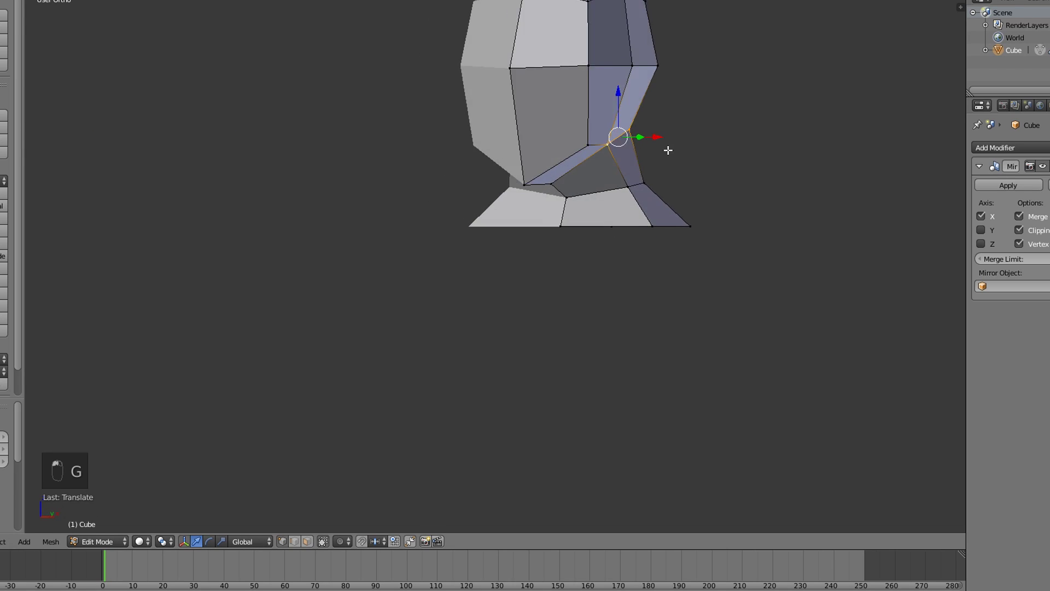
{"action": "left_click_drag", "start_coordinate": [682, 158], "coordinate": [567, 148]}
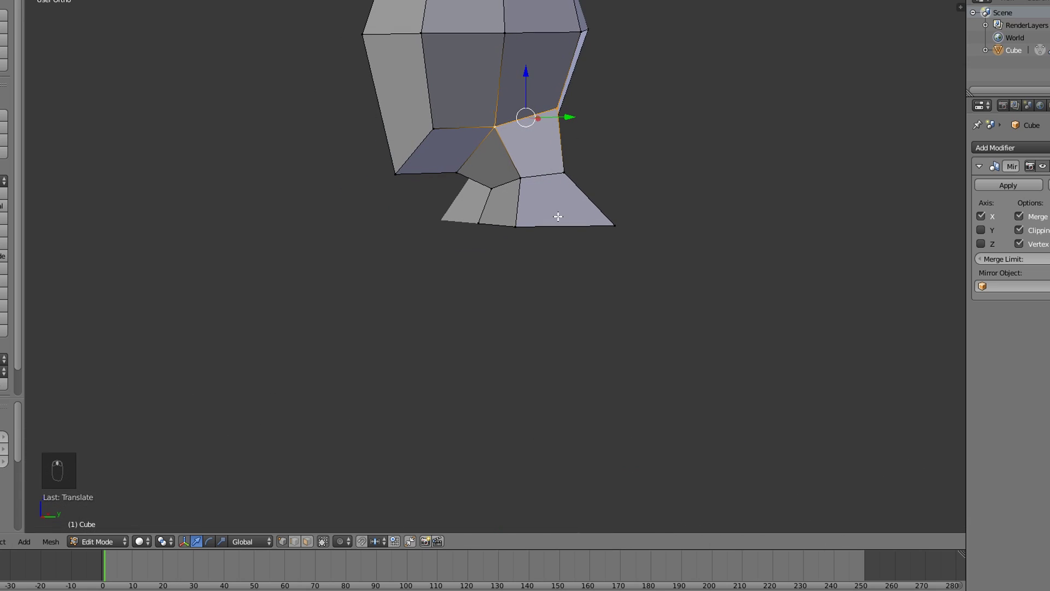
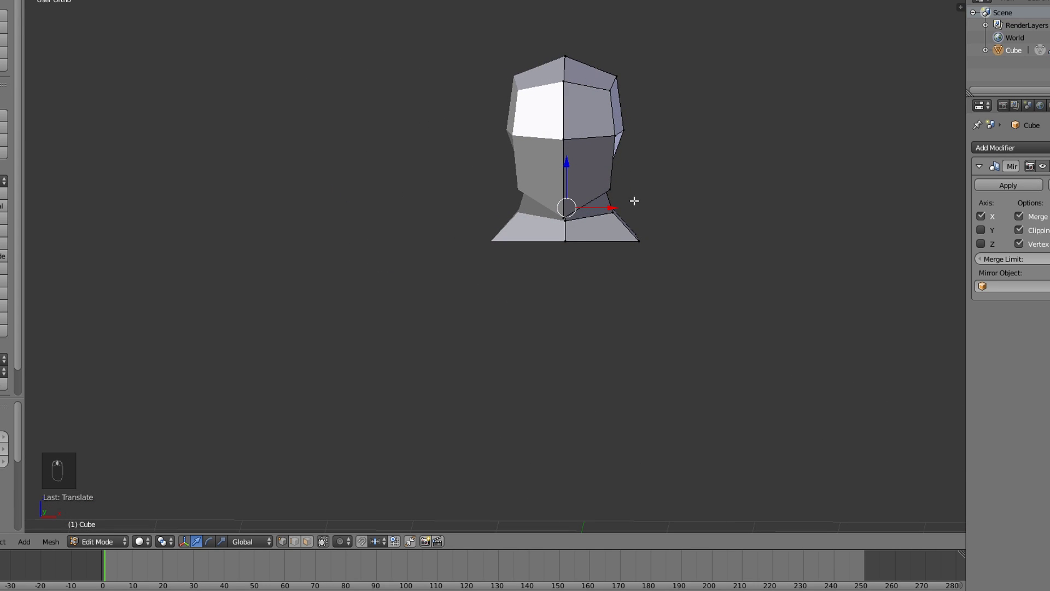
- Widen the shoulders outward and select the shoulder faces from the front view
{"action": "key", "text": "KP_1"}
{"action": "key", "text": "z"}
{"action": "left_click", "coordinate": [646, 231]}
{"action": "key", "text": "c"}
{"action": "key", "text": "z"}
{"action": "key", "text": "s"}
{"action": "left_click", "coordinate": [783, 234]}
{"action": "key", "text": "KP_1"}
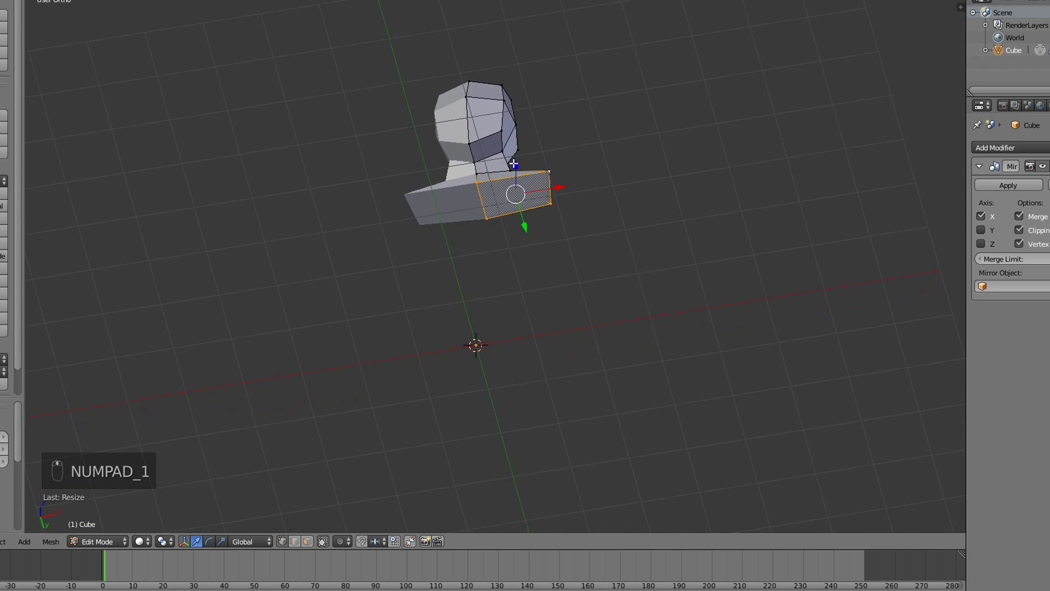
- Extrude the shoulder faces down into a tall rectangular torso block
{"action": "key", "text": "ctrl+Tab"}
{"action": "left_click_drag", "start_coordinate": [549, 201], "coordinate": [548, 177]}
{"action": "key", "text": "KP_1"}
{"action": "left_click_drag", "start_coordinate": [546, 182], "coordinate": [540, 220]}
{"action": "key", "text": "e"}
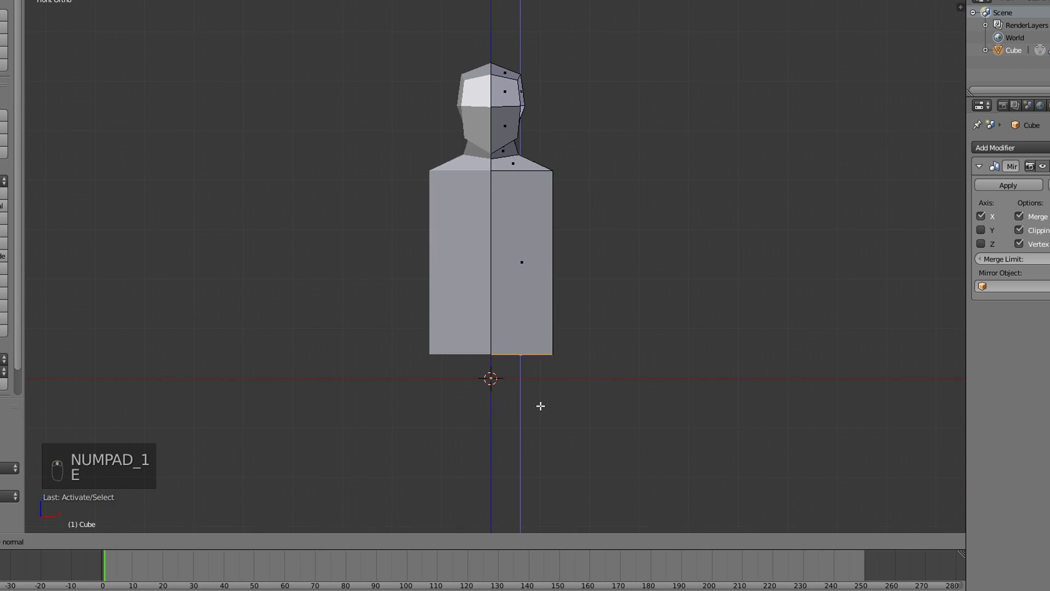
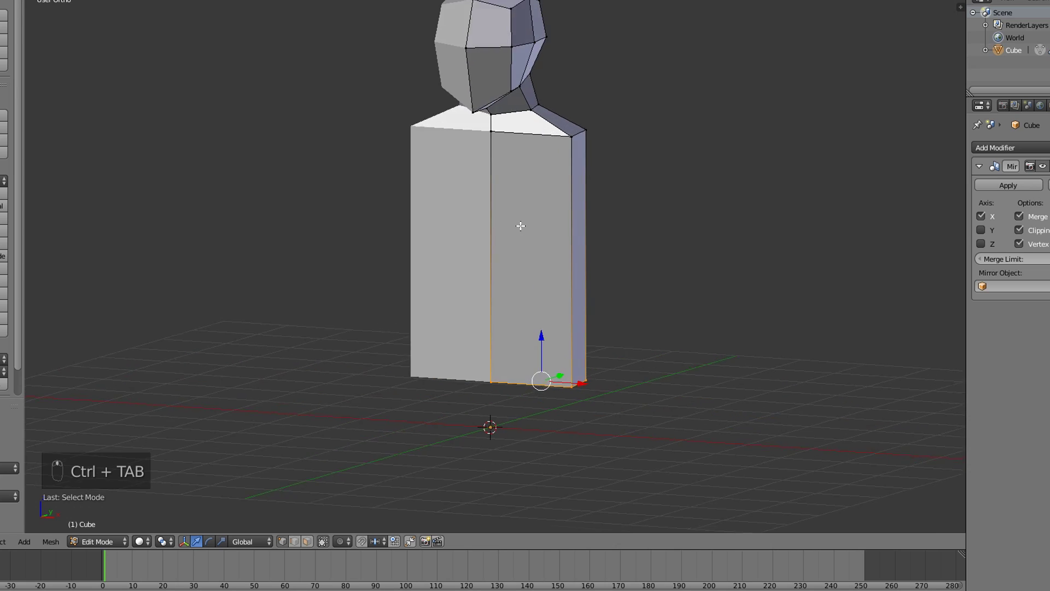
- Add several horizontal loop cuts across the torso
{"action": "key", "text": "ctrl+r"}
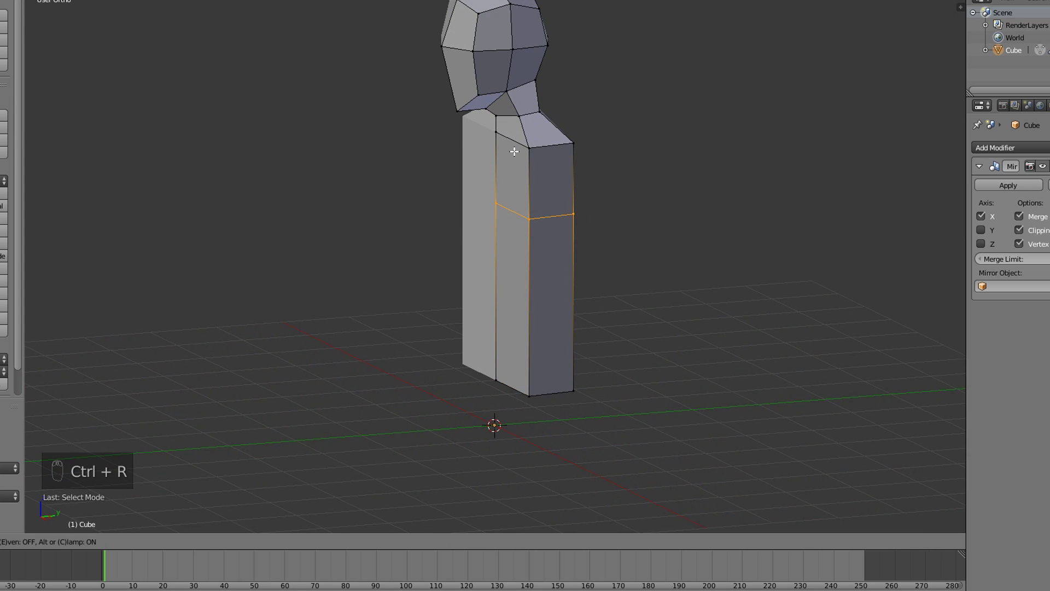
{"action": "left_click_drag", "start_coordinate": [516, 145], "coordinate": [534, 173]}
{"action": "key", "text": "ctrl+r"}
{"action": "left_click_drag", "start_coordinate": [534, 173], "coordinate": [549, 285]}
{"action": "key", "text": "ctrl+r"}
{"action": "left_click_drag", "start_coordinate": [549, 284], "coordinate": [529, 342]}
{"action": "key", "text": "ctrl+r"}
{"action": "left_click_drag", "start_coordinate": [485, 330], "coordinate": [517, 315]}
{"action": "left_click_drag", "start_coordinate": [517, 315], "coordinate": [450, 319]}
{"action": "middle_click", "coordinate": [437, 322]}
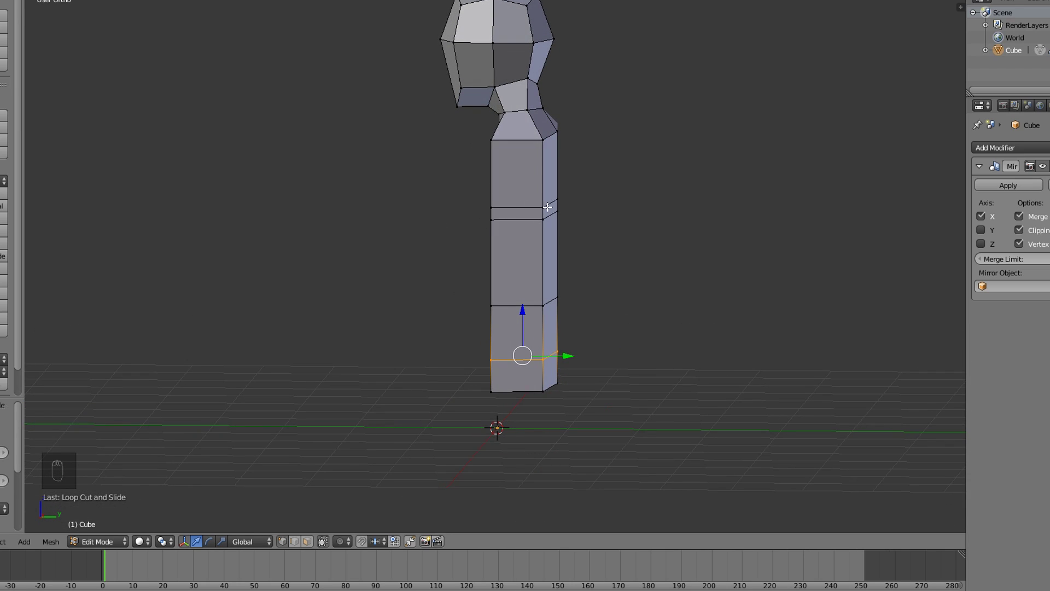
- From the right ortho view, select one side's torso vertices through the mesh and thicken it front to back
{"action": "key", "text": "KP_3"}
{"action": "left_click_drag", "start_coordinate": [549, 205], "coordinate": [511, 396]}
{"action": "key", "text": "z"}
{"action": "key", "text": "c"}
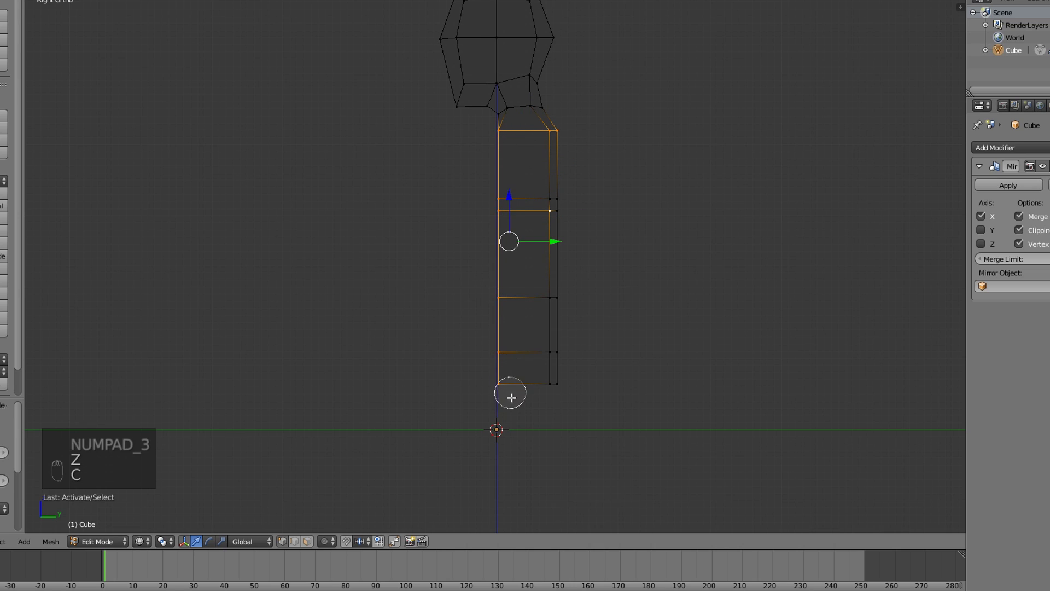
{"action": "left_click_drag", "start_coordinate": [567, 344], "coordinate": [665, 218]}
{"action": "key", "text": "z"}
{"action": "key", "text": "s"}
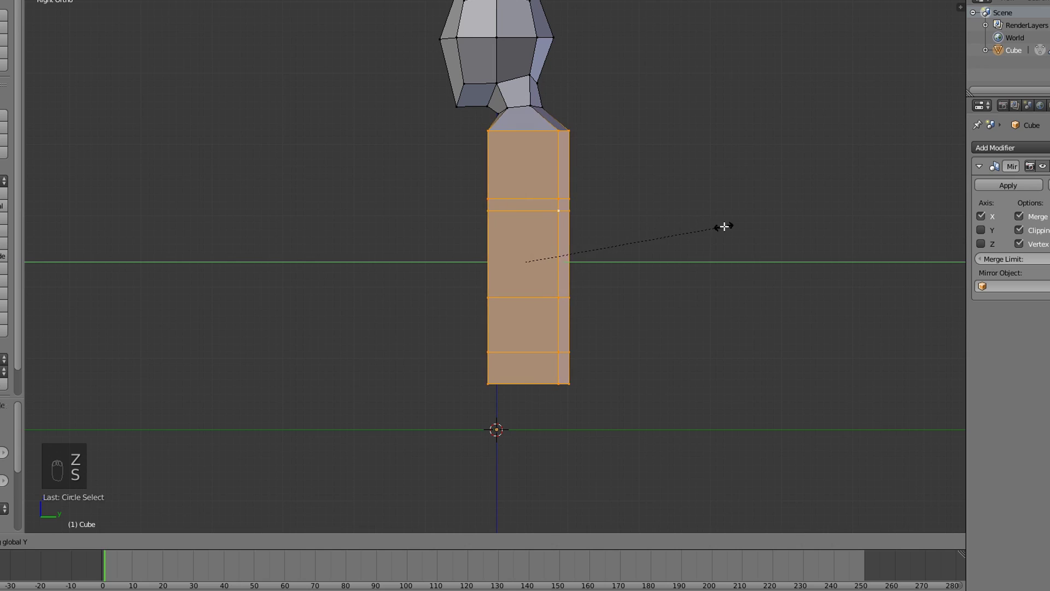
{"action": "left_click_drag", "start_coordinate": [742, 228], "coordinate": [581, 228]}
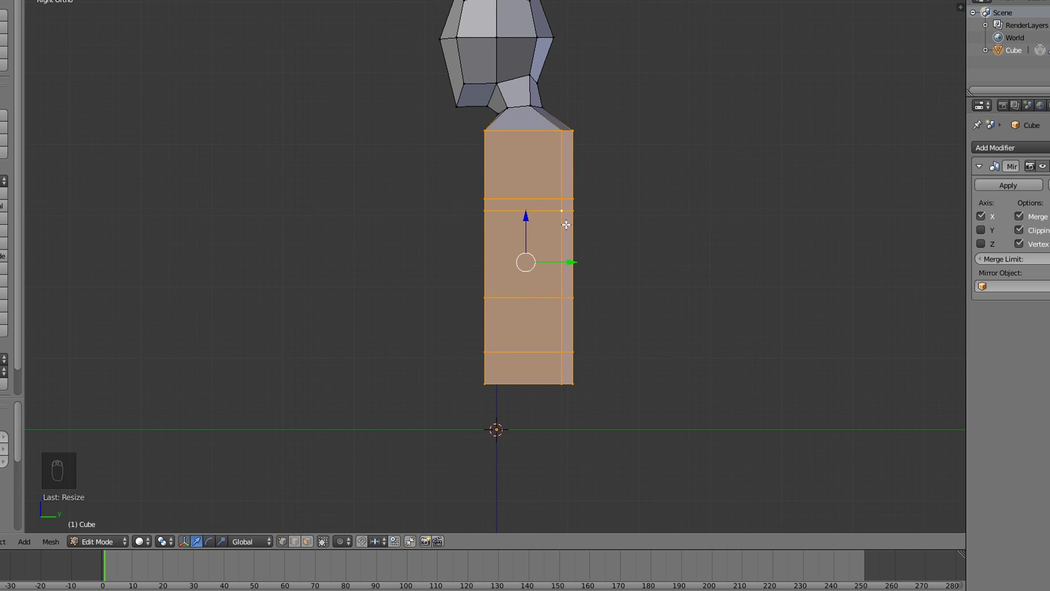
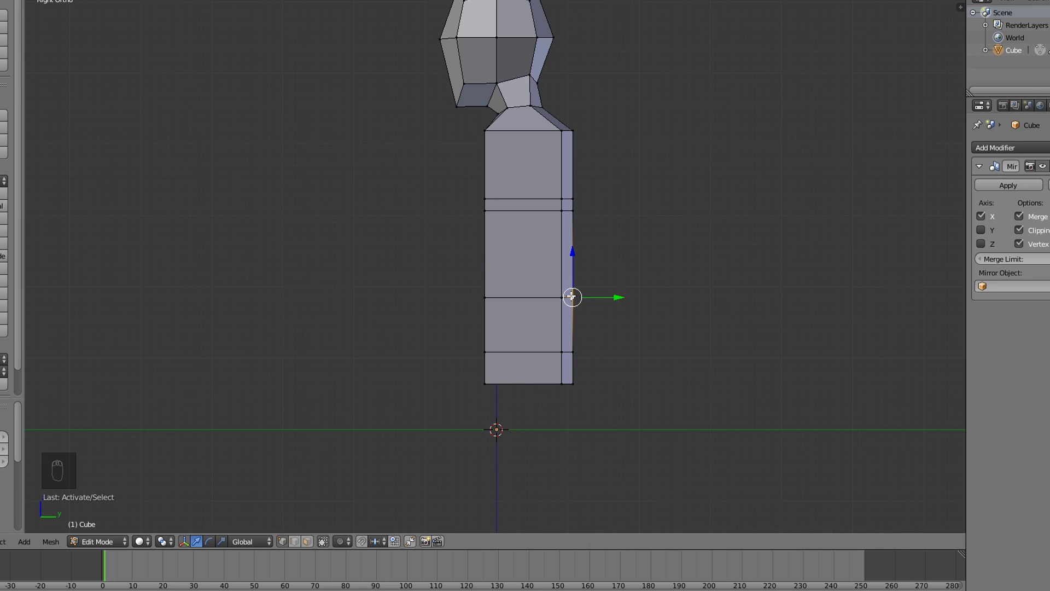
- Push the waist section faces inward to curve the side profile
{"action": "key", "text": "c"}
{"action": "key", "text": "g"}
{"action": "left_click_drag", "start_coordinate": [632, 302], "coordinate": [619, 303]}
{"action": "key", "text": "g"}
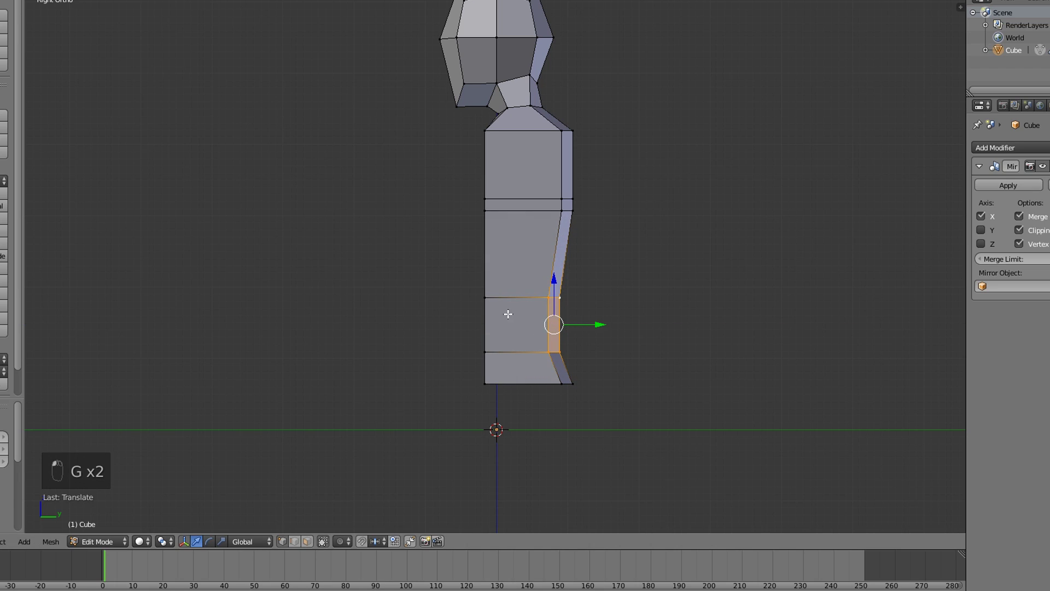
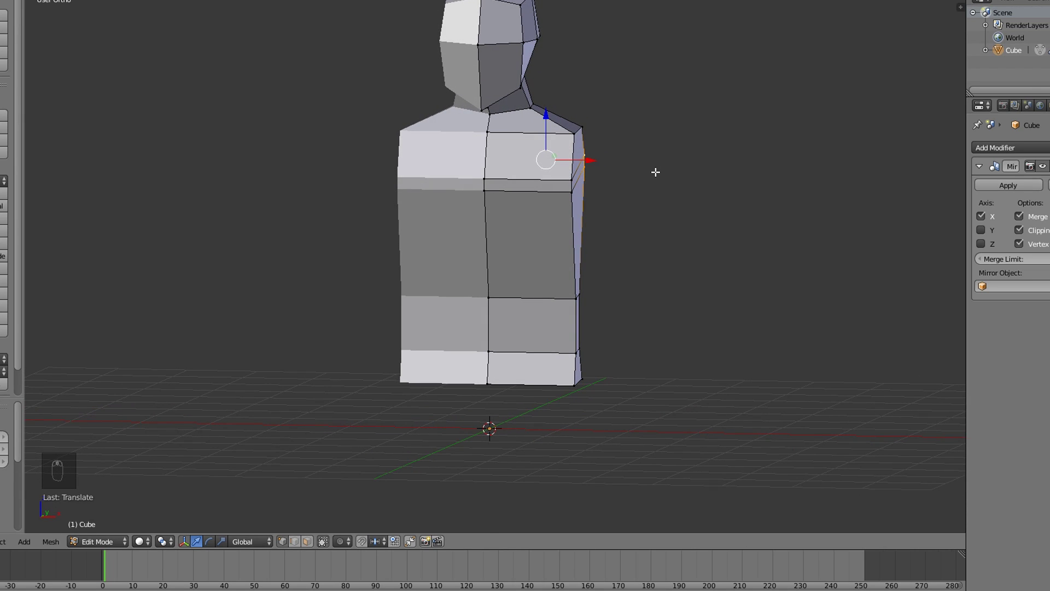
- Move the hip edge loop vertically to raise the mid-torso and narrow the flared base, then check in perspective
{"action": "key", "text": "KP_1"}
{"action": "key", "text": "z"}
{"action": "left_click_drag", "start_coordinate": [584, 266], "coordinate": [689, 274]}
{"action": "key", "text": "c"}
{"action": "key", "text": "z"}
{"action": "key", "text": "g"}
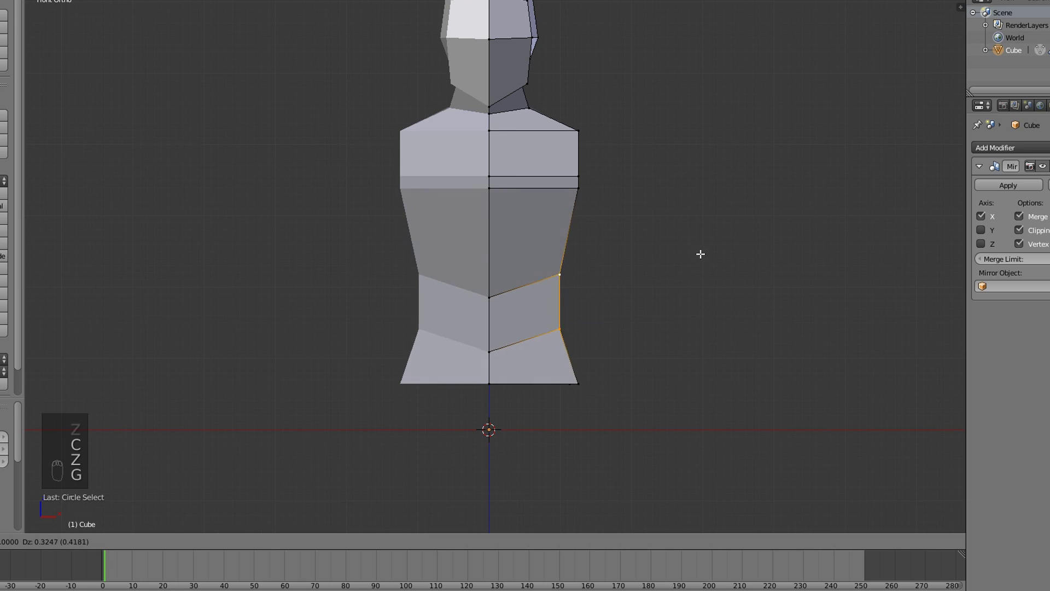
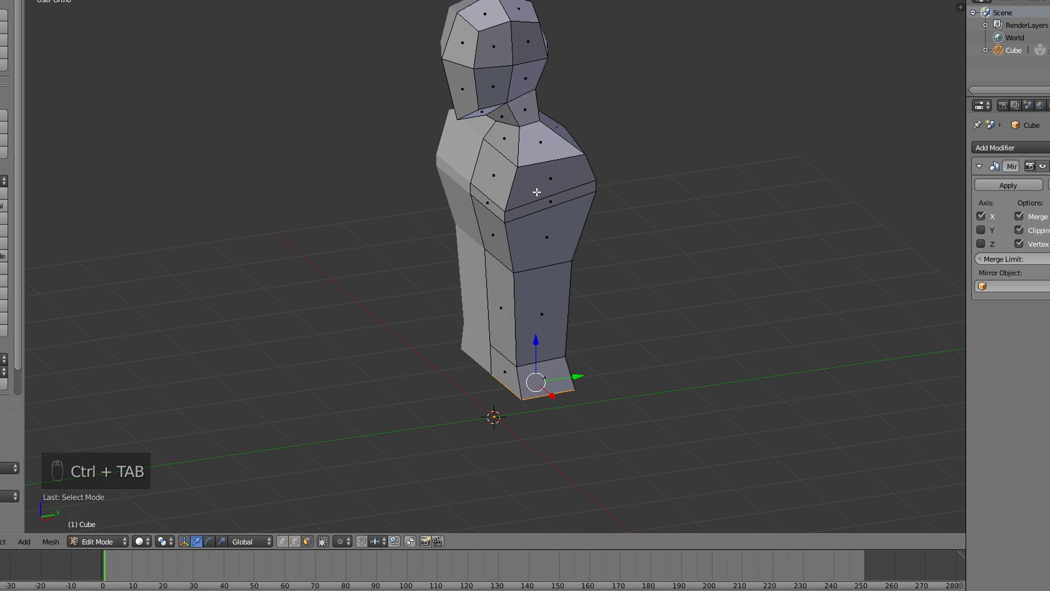
{"action": "left_click_drag", "start_coordinate": [569, 180], "coordinate": [558, 219]}
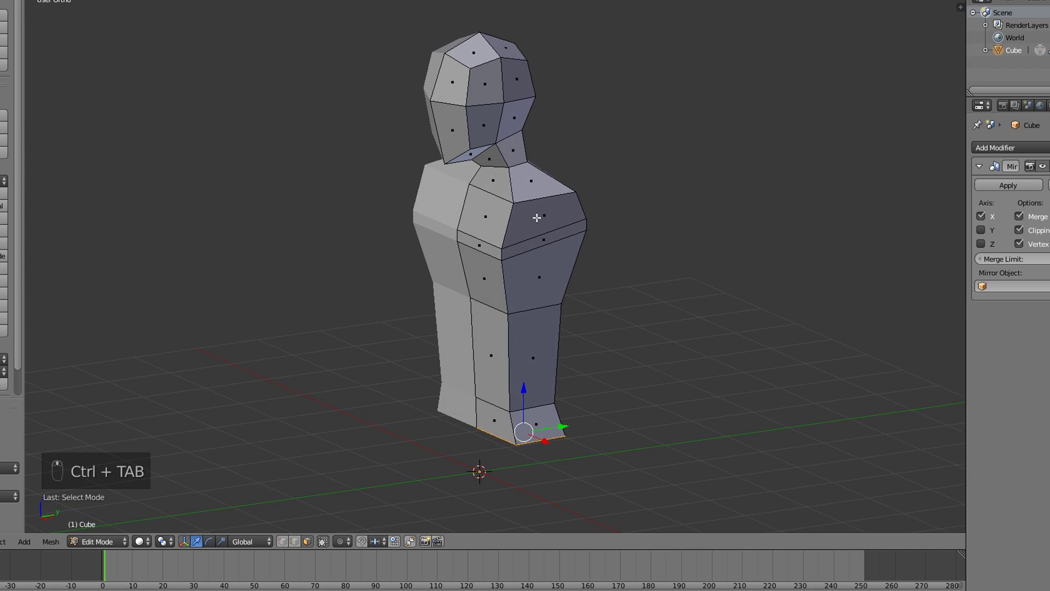
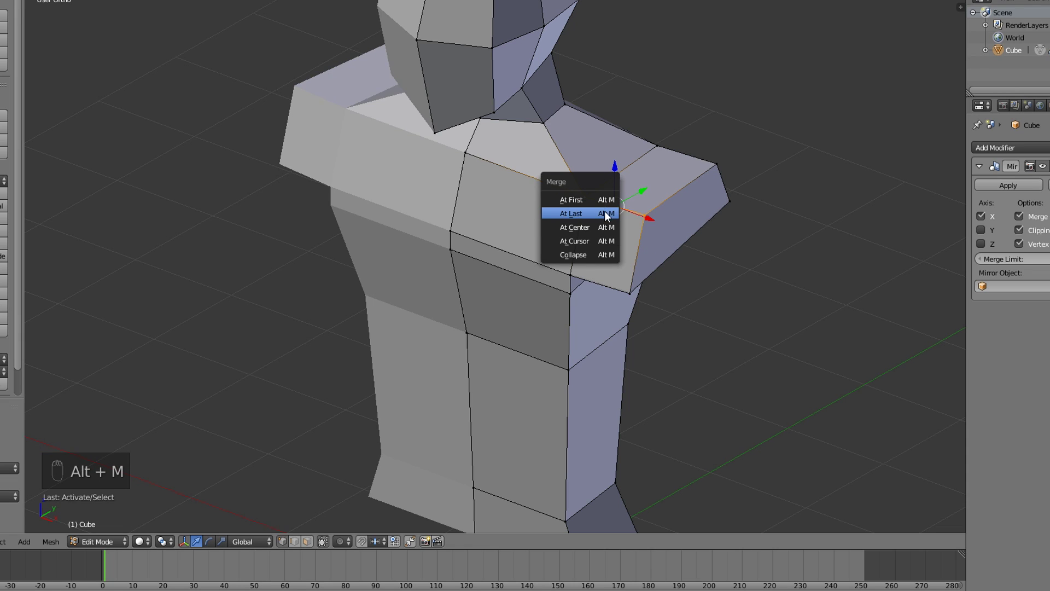
- Merge the shoulder vertices at the last point so the arm joint closes
{"action": "left_click_drag", "start_coordinate": [604, 213], "coordinate": [695, 171]}
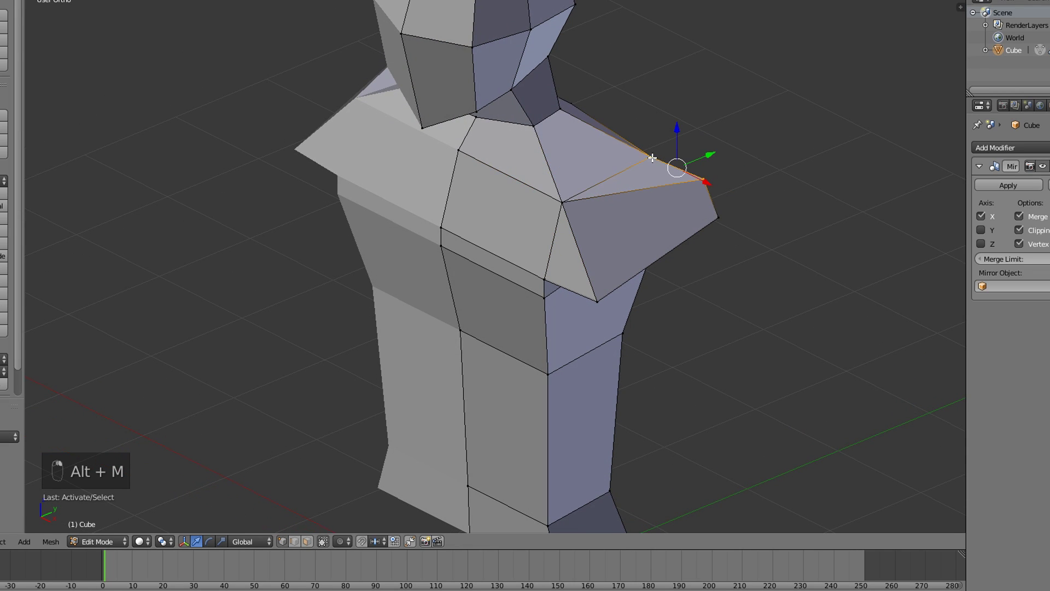
{"action": "key", "text": "alt+m"}
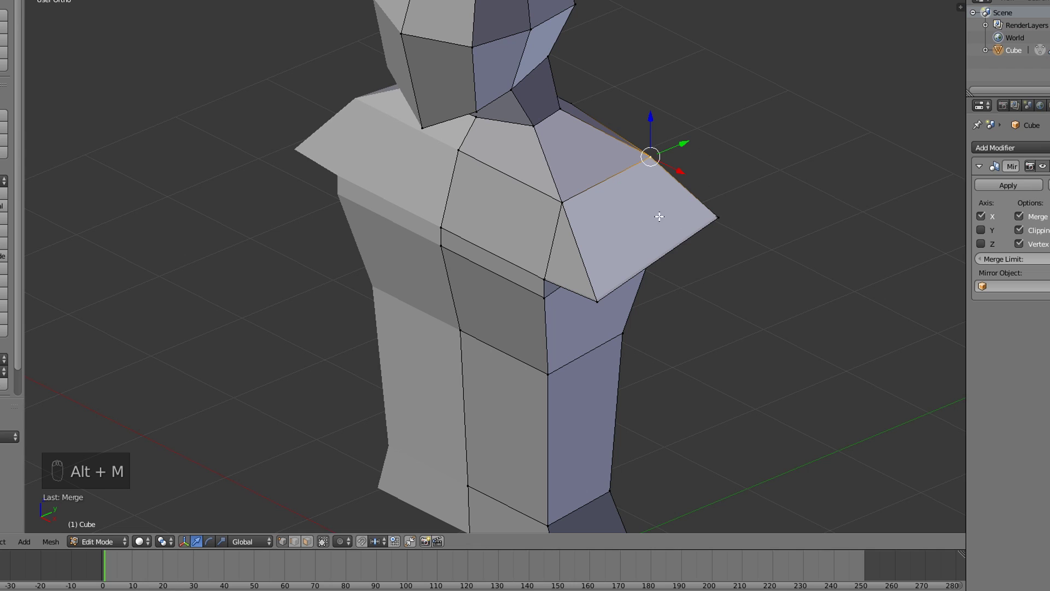
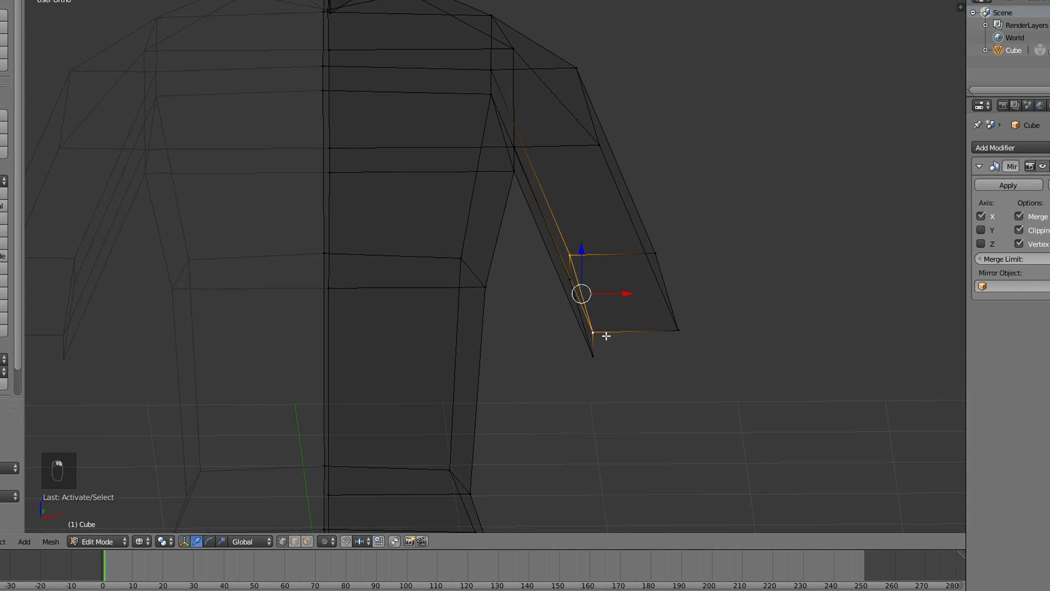
- Extend the arm stub down to a resized wrist, checking it from front and side
{"action": "key", "text": "z"}
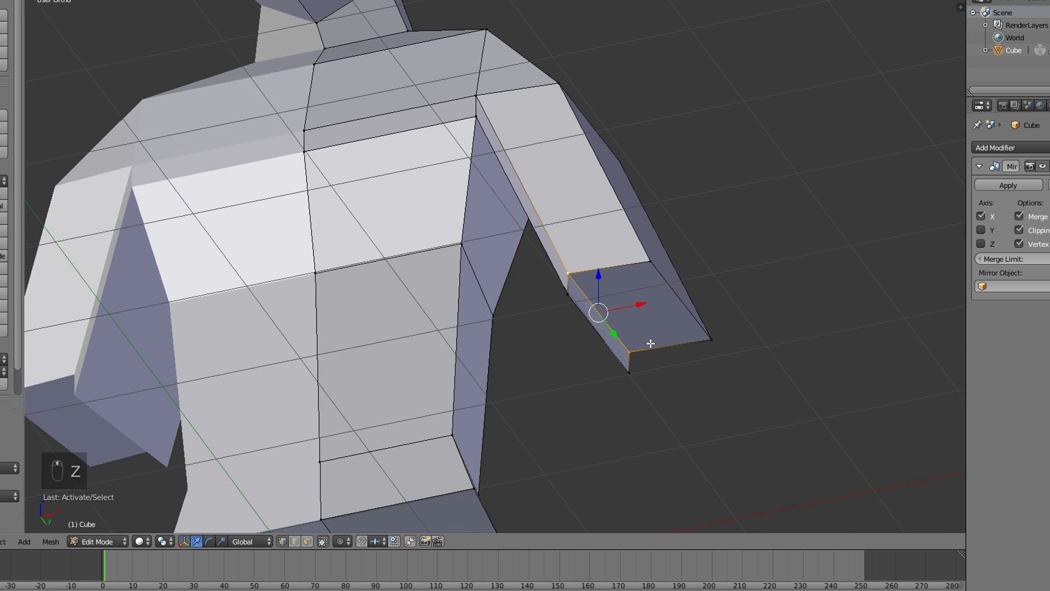
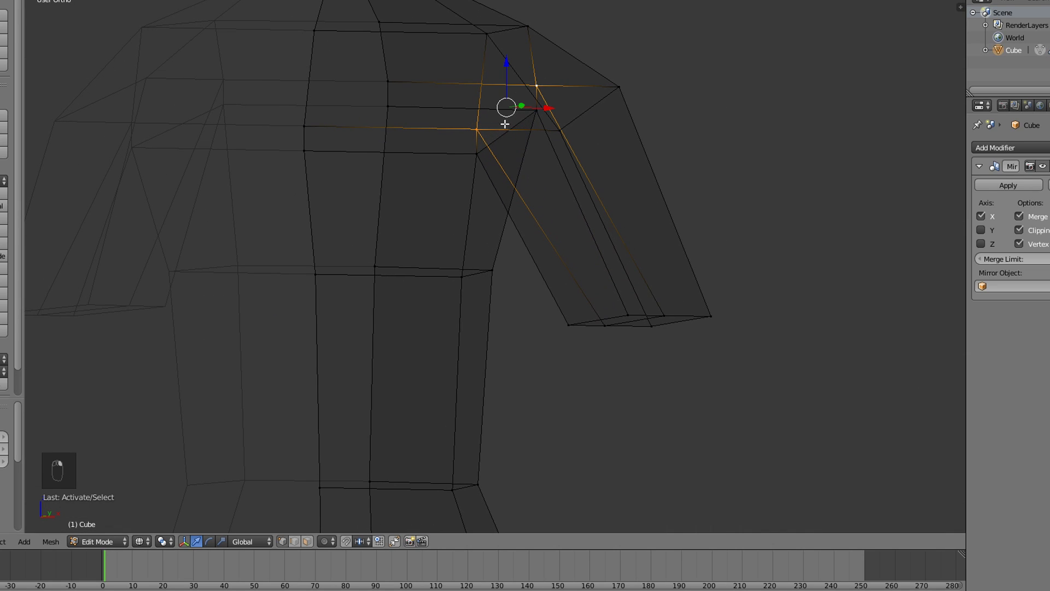
{"action": "key", "text": "KP_1"}
{"action": "key", "text": "z"}
{"action": "key", "text": "g"}
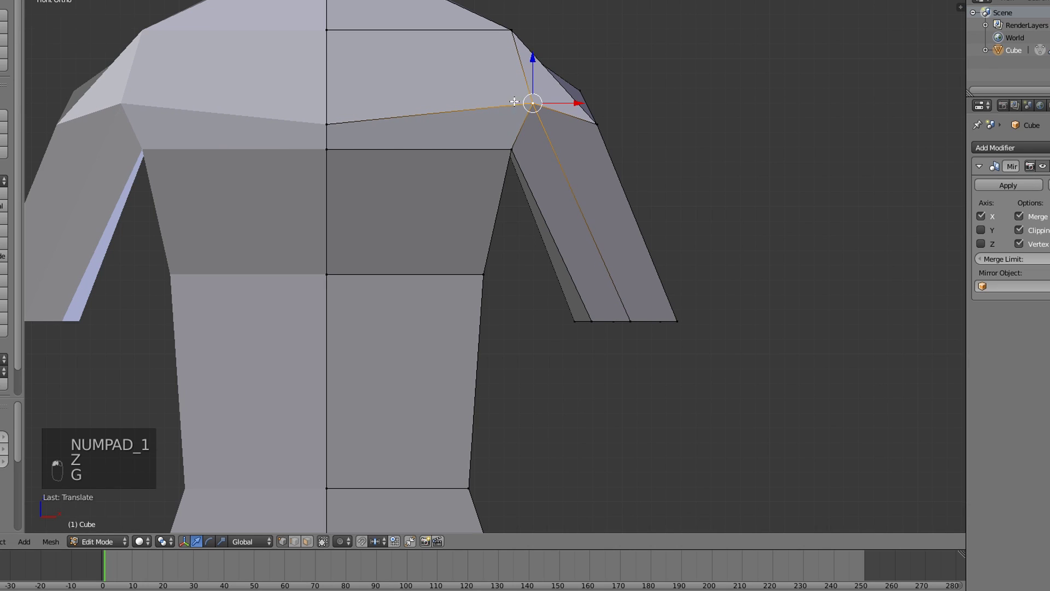
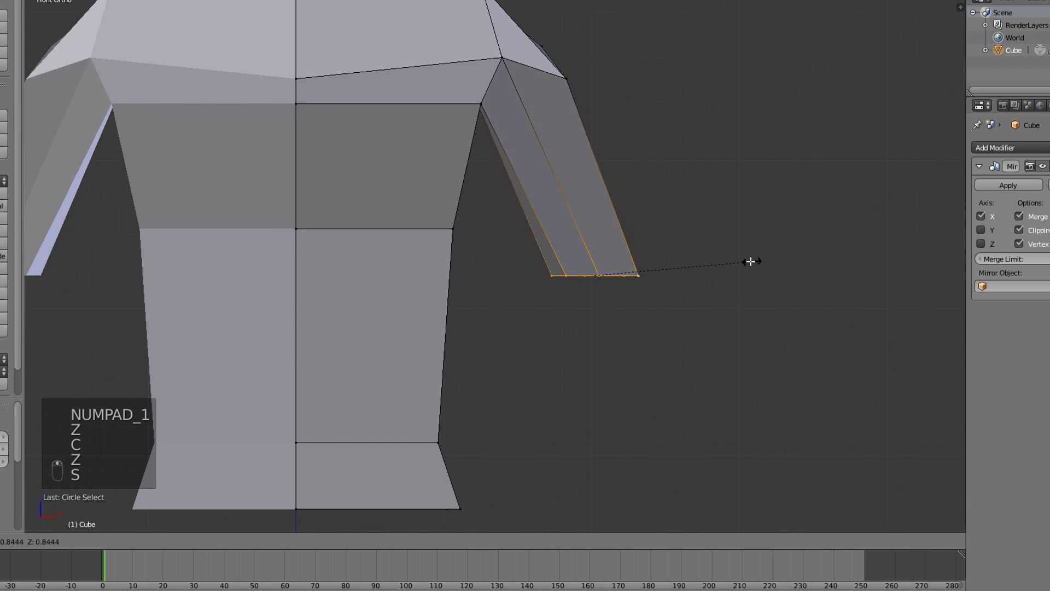
{"action": "left_click", "coordinate": [743, 261]}
{"action": "key", "text": "e"}
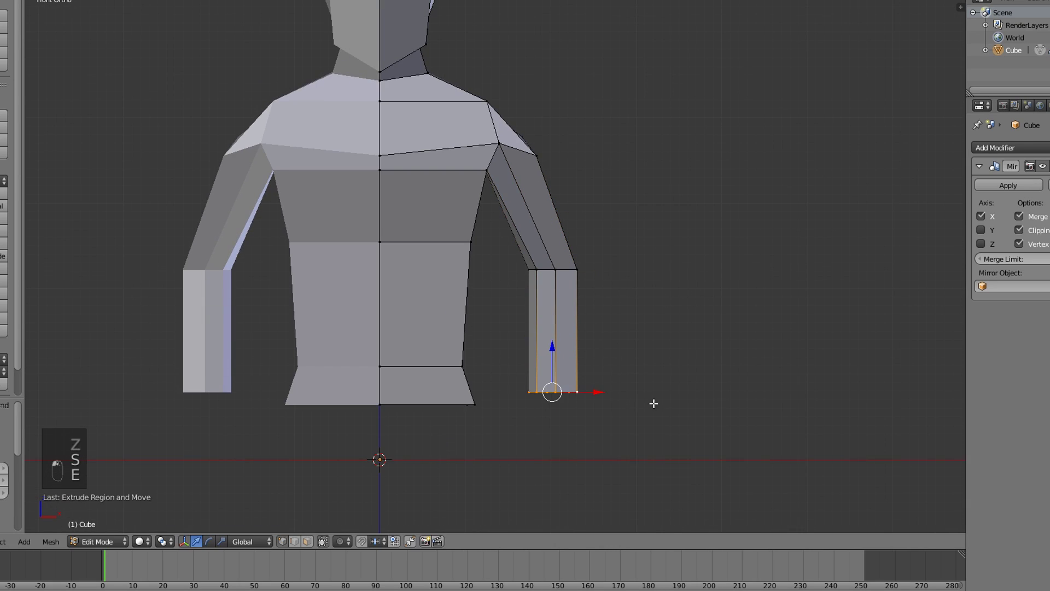
{"action": "key", "text": "g"}
{"action": "key", "text": "s"}
{"action": "middle_click", "coordinate": [670, 361]}
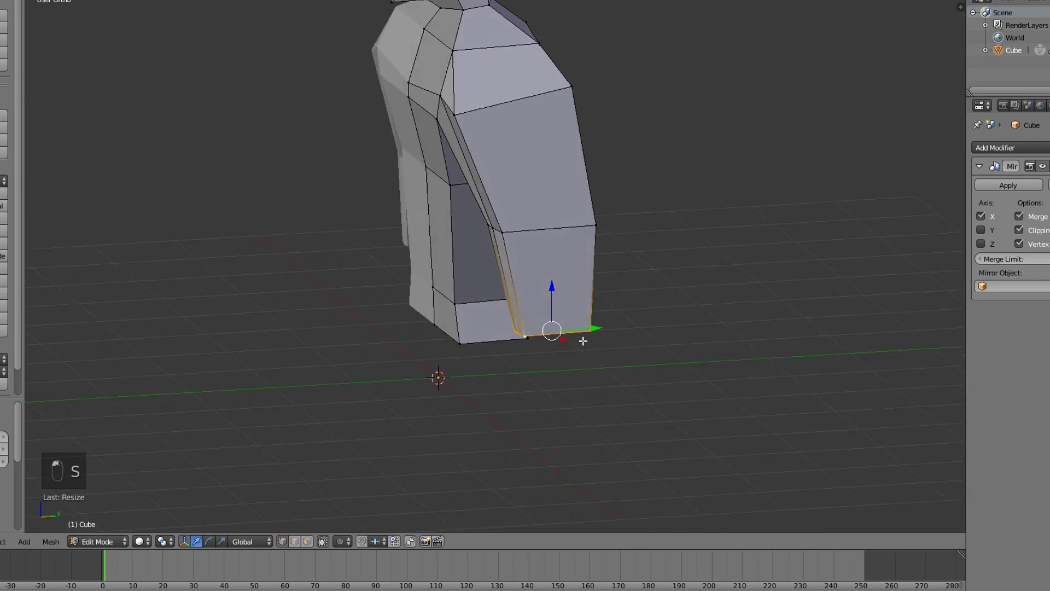
{"action": "key", "text": "KP_1"}
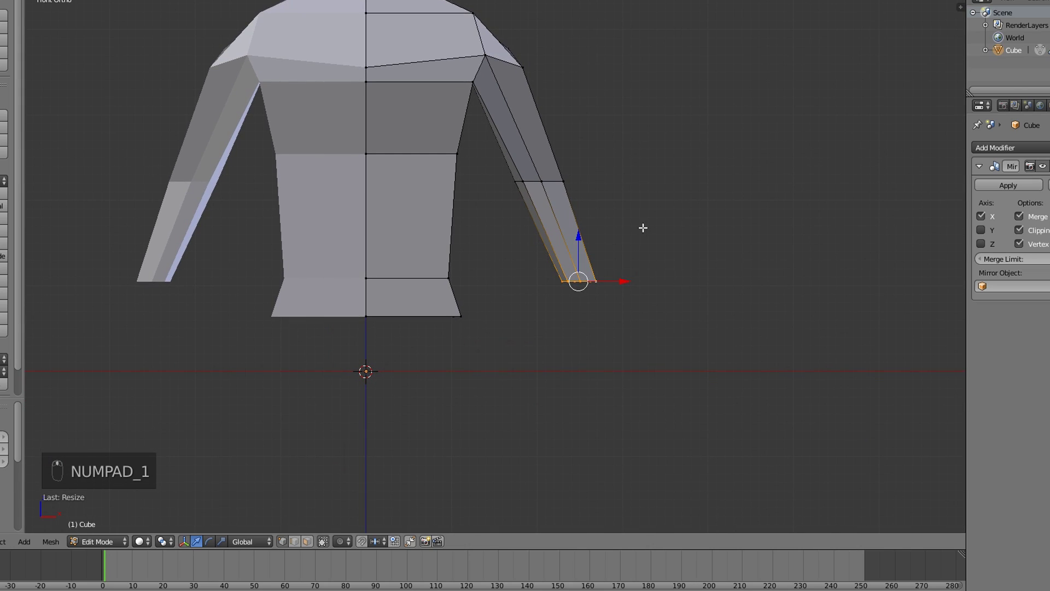
- Extrude a wider blocky hand from the wrist, taper its tip, and inspect the figure in Object Mode
{"action": "key", "text": "e"}
{"action": "key", "text": "s"}
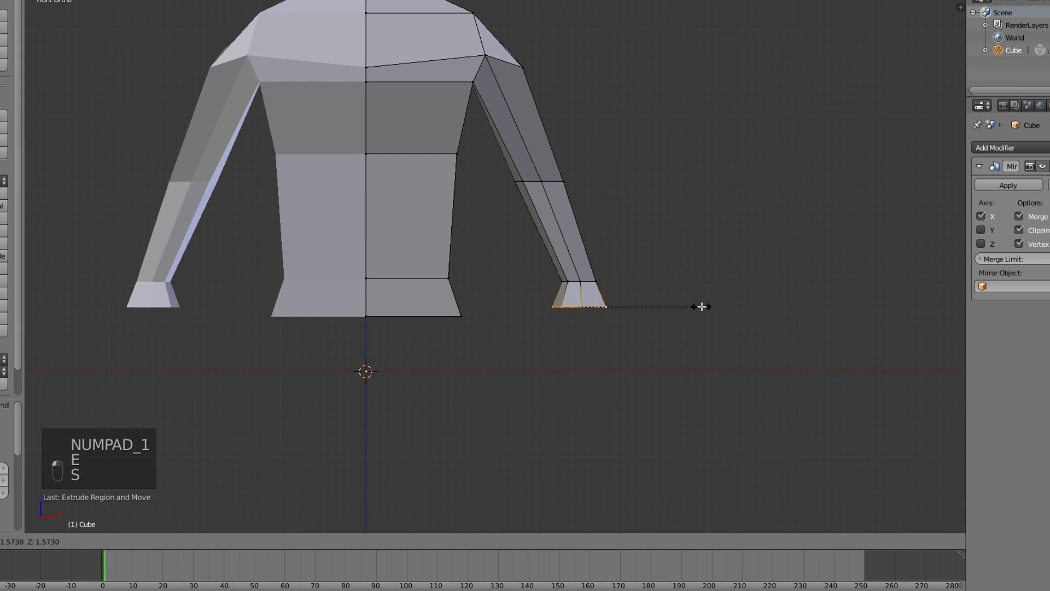
{"action": "key", "text": "g"}
{"action": "key", "text": "e"}
{"action": "key", "text": "s"}
{"action": "key", "text": "Tab"}
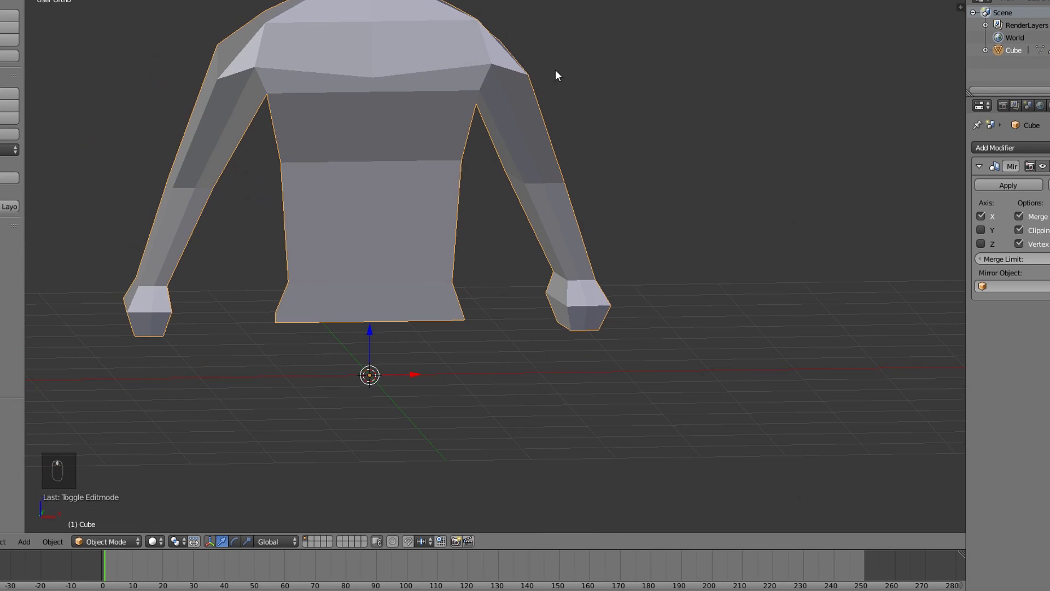
{"action": "key", "text": "Tab"}
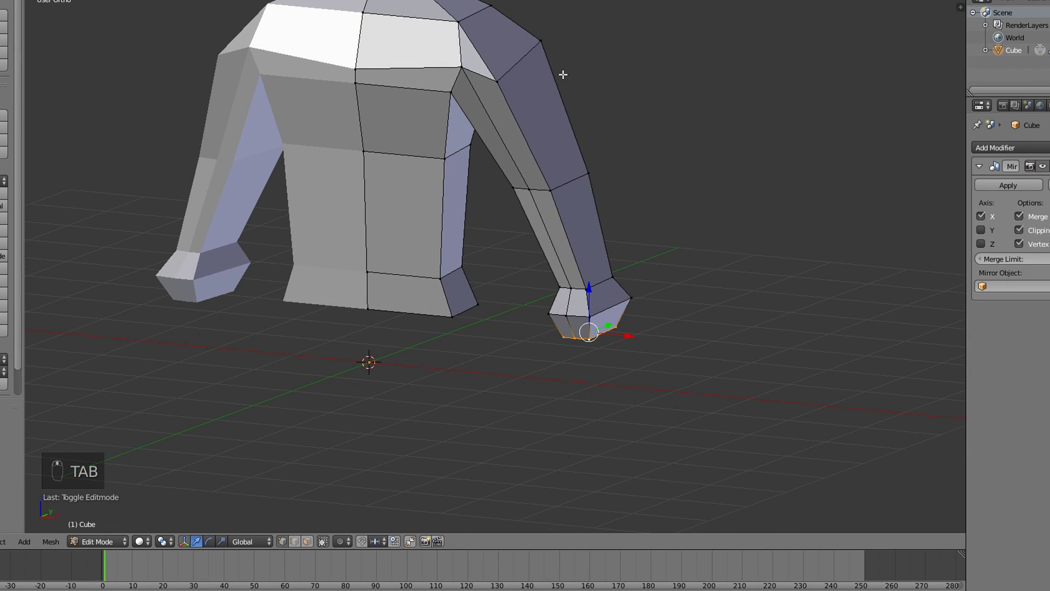
- Select the whole arm in wireframe and rotate it around Y to angle it away from the body
{"action": "key", "text": "KP_1"}
{"action": "key", "text": "z"}
{"action": "key", "text": "c"}
{"action": "key", "text": "c"}
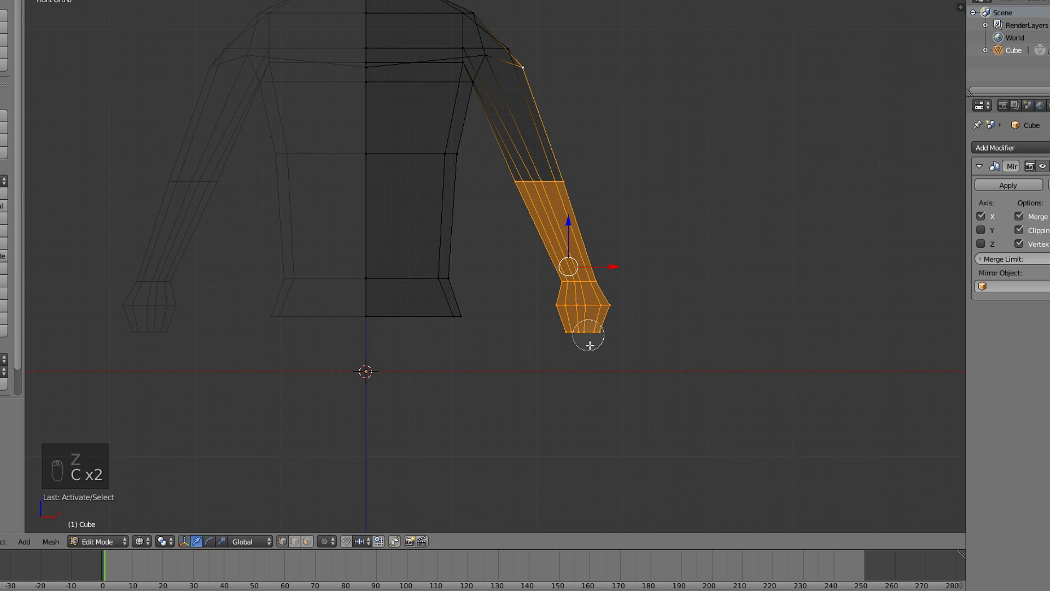
{"action": "key", "text": "c"}
{"action": "left_click_drag", "start_coordinate": [531, 66], "coordinate": [516, 79]}
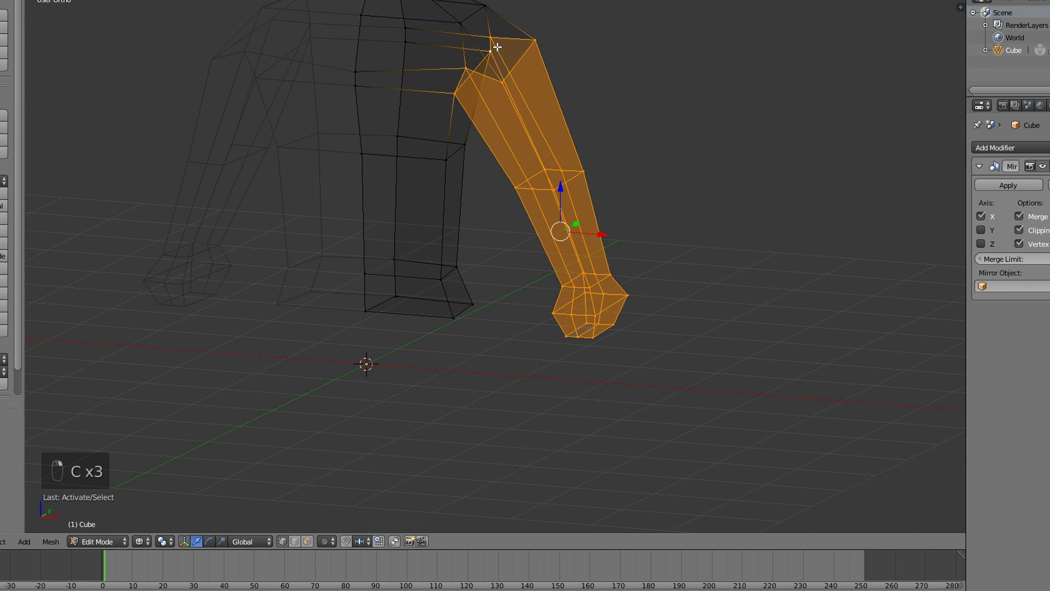
{"action": "key", "text": "z"}
{"action": "key", "text": "s"}
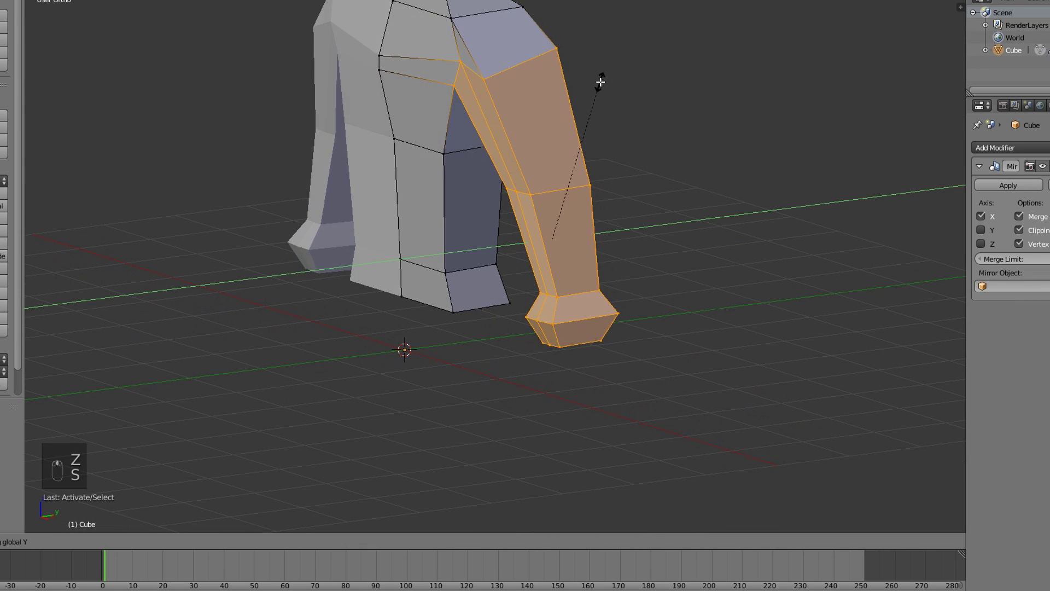
{"action": "left_click", "coordinate": [618, 123]}
- Back in solid shading, pick the top shoulder vertex to tweak the shoulder slope
{"action": "middle_click", "coordinate": [547, 15]}
{"action": "key", "text": "s"}
{"action": "left_click", "coordinate": [585, 36]}
{"action": "left_click_drag", "start_coordinate": [586, 36], "coordinate": [602, 152]}
- Move the arm-to-chest vertex and the long arm edge along Y to shape the armpit
{"action": "left_click", "coordinate": [561, 25]}
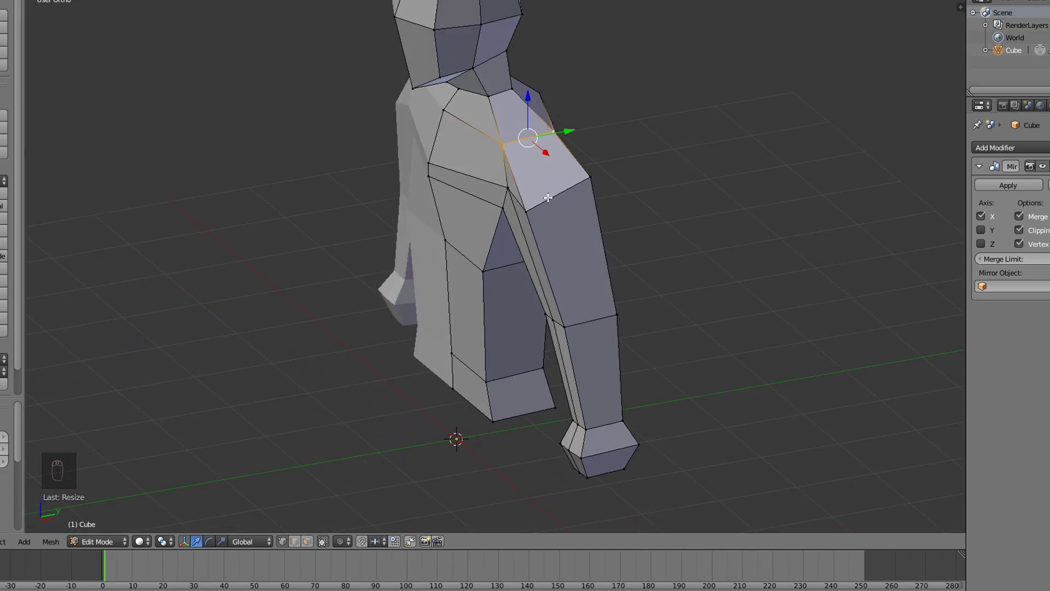
{"action": "left_click_drag", "start_coordinate": [538, 201], "coordinate": [606, 409]}
{"action": "key", "text": "g"}
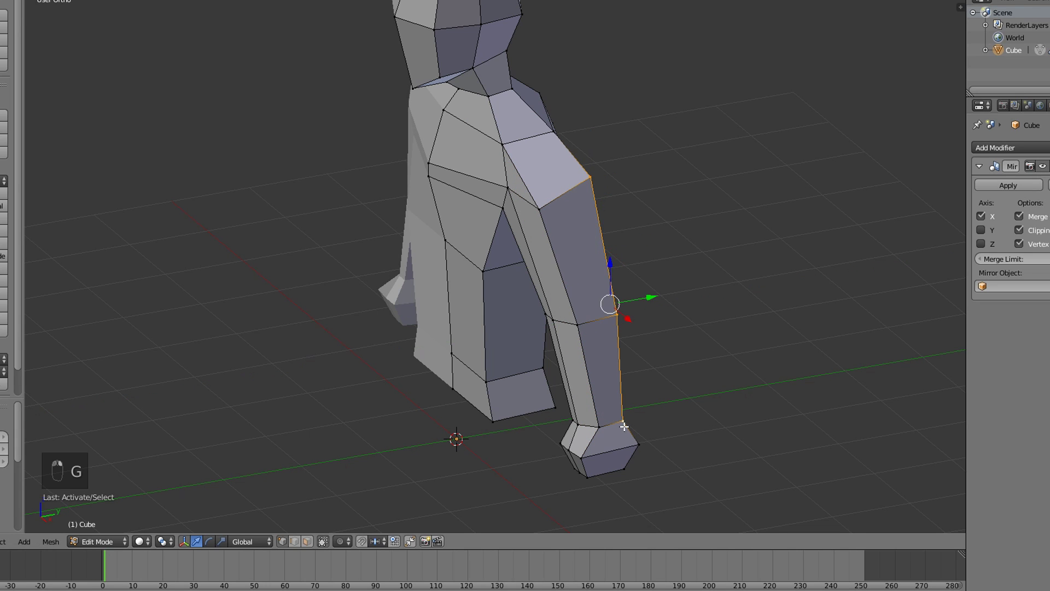
{"action": "right_click", "coordinate": [623, 425]}
{"action": "key", "text": "g"}
{"action": "middle_click", "coordinate": [587, 418]}
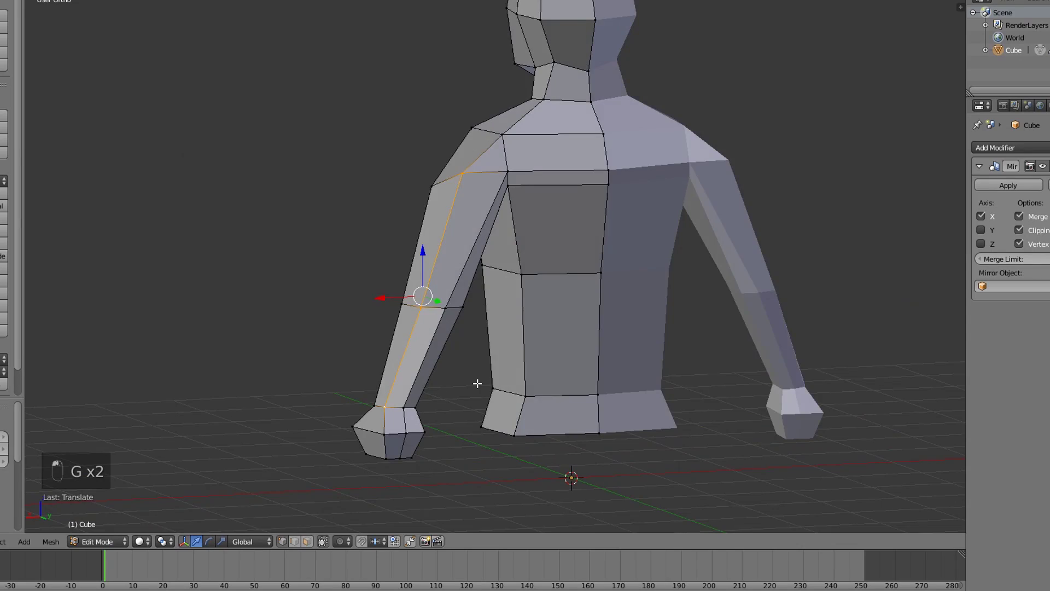
{"action": "left_click_drag", "start_coordinate": [579, 397], "coordinate": [525, 211]}
{"action": "key", "text": "g"}
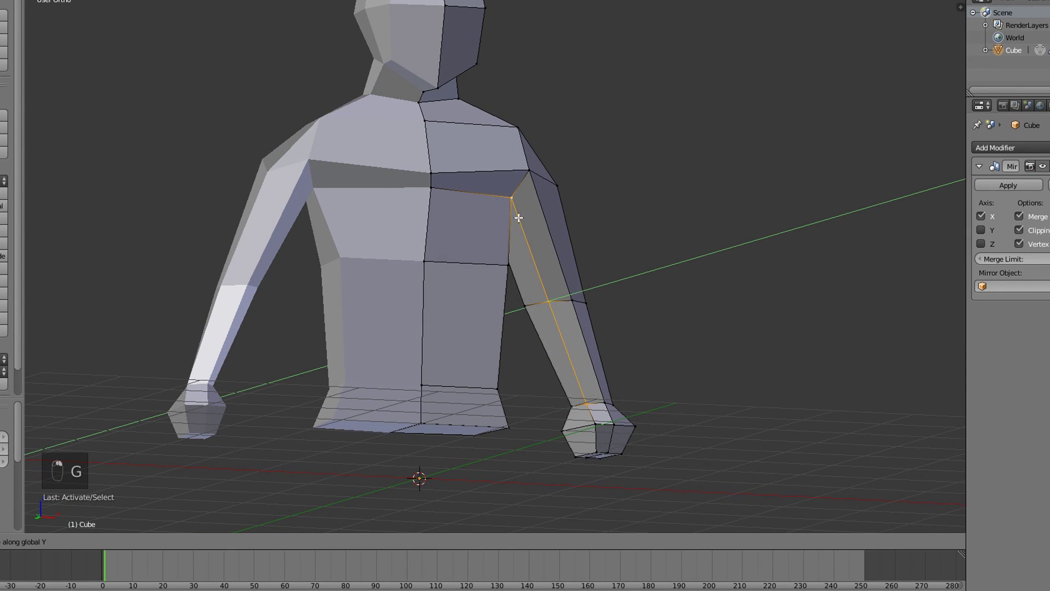
{"action": "key", "text": "g"}
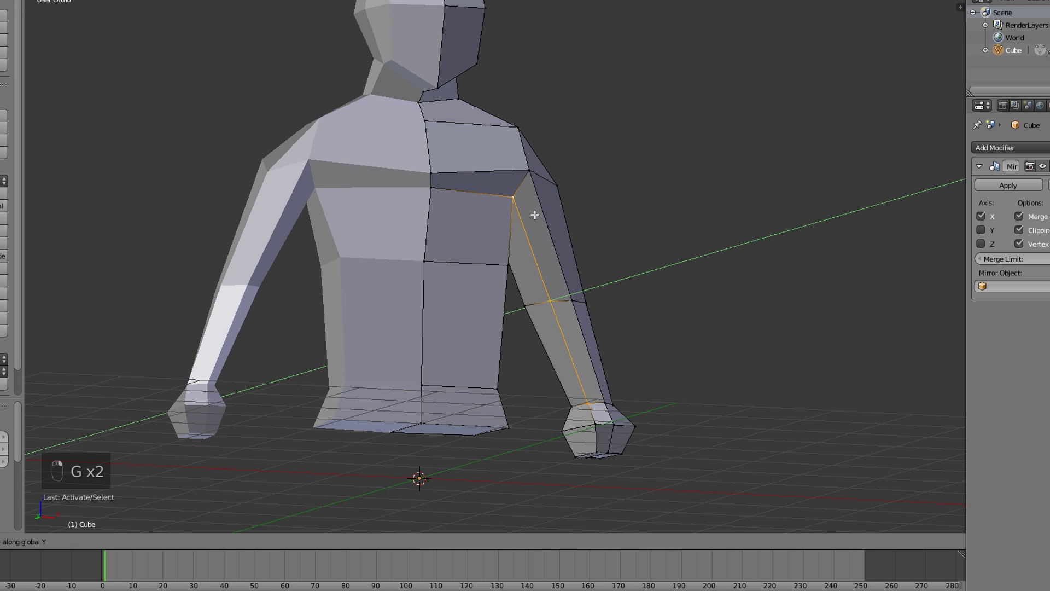
- Reposition the armpit and chest vertices along Z to tighten the shoulder join
{"action": "left_click", "coordinate": [534, 214]}
{"action": "left_click", "coordinate": [534, 213]}
{"action": "left_click_drag", "start_coordinate": [540, 342], "coordinate": [511, 227]}
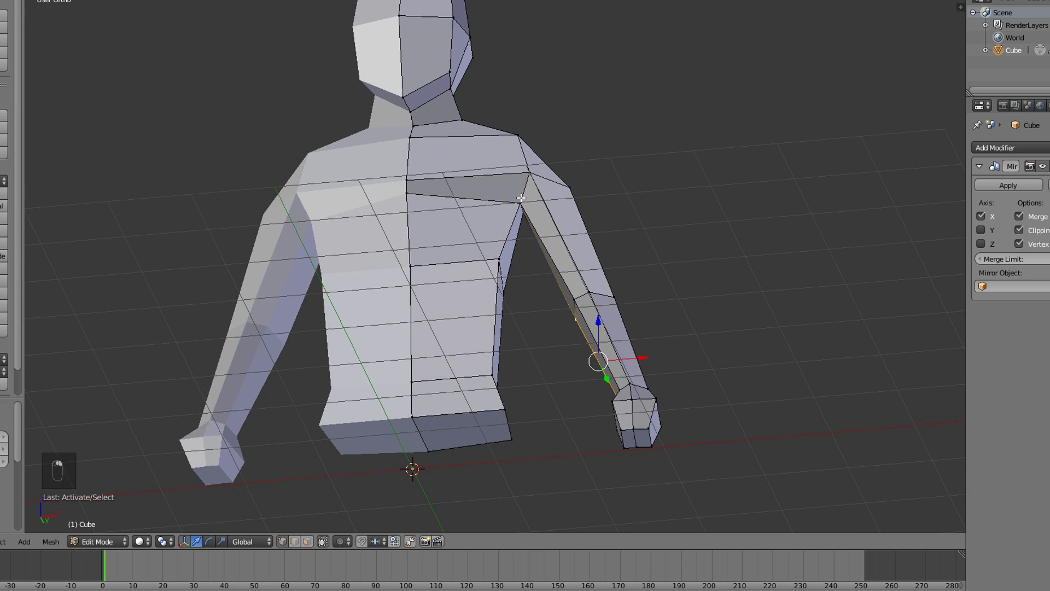
{"action": "key", "text": "g"}
{"action": "key", "text": "g"}
{"action": "key", "text": "g"}
{"action": "left_click_drag", "start_coordinate": [561, 220], "coordinate": [494, 221]}
{"action": "key", "text": "g"}
{"action": "left_click_drag", "start_coordinate": [494, 222], "coordinate": [482, 212]}
{"action": "key", "text": "g"}
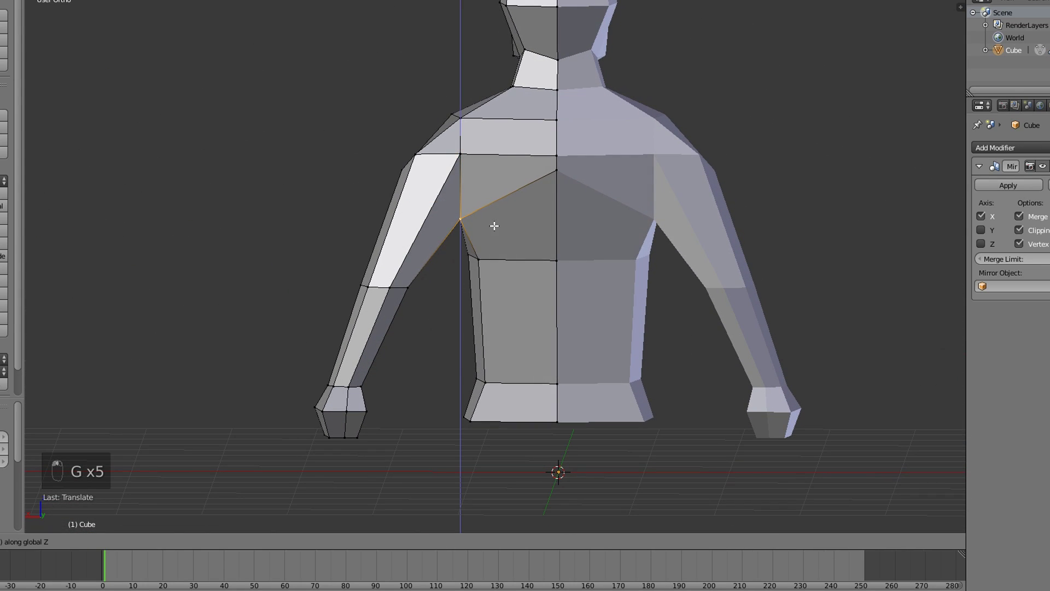
{"action": "left_click", "coordinate": [496, 221]}
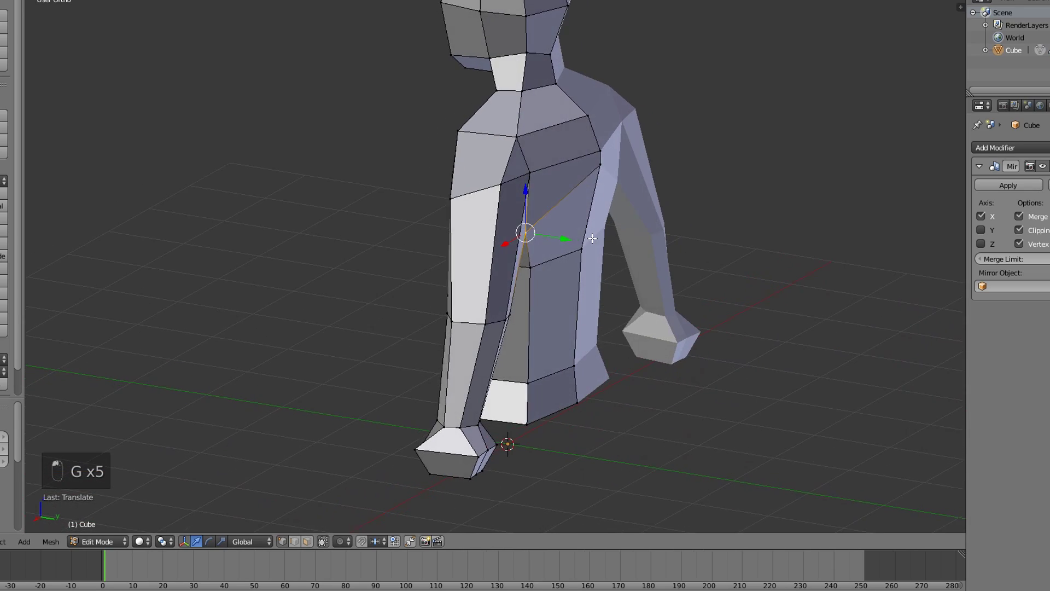
- Nudge the armpit vertex along Y again and check it from side and front
{"action": "key", "text": "Tab"}
{"action": "key", "text": "Tab"}
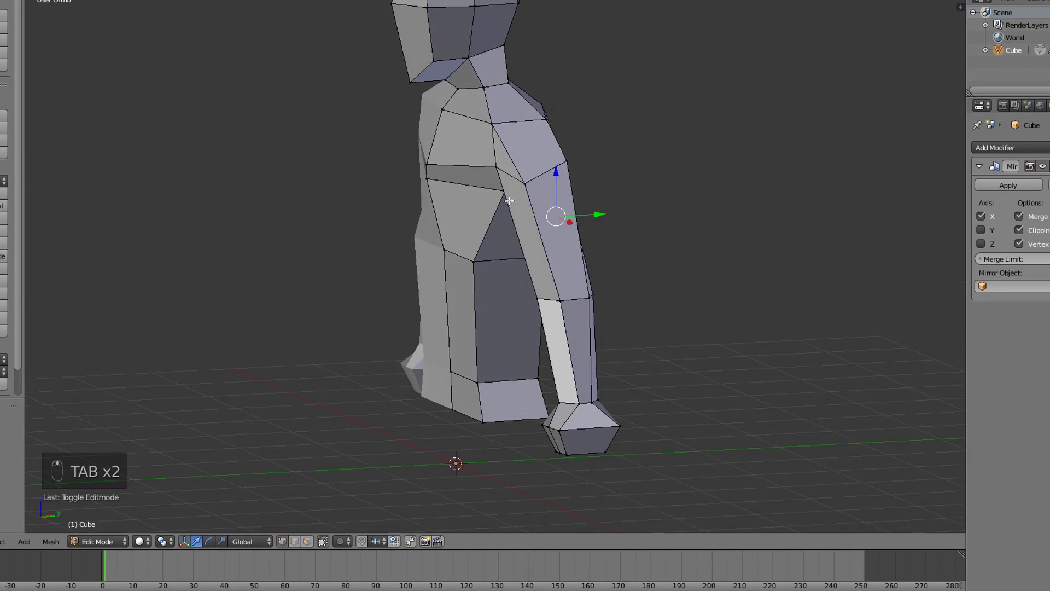
{"action": "key", "text": "g"}
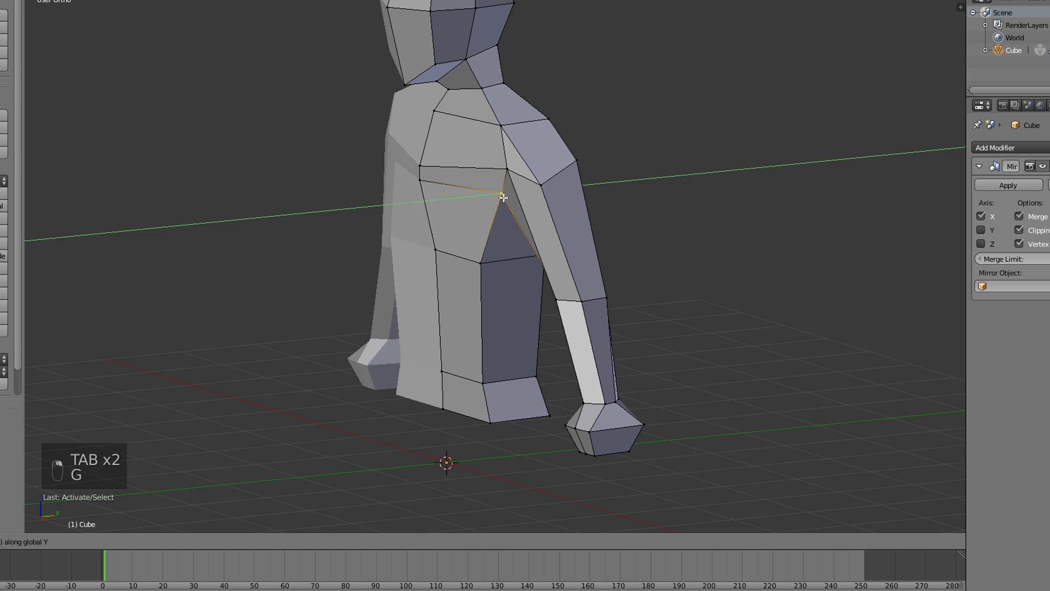
{"action": "left_click_drag", "start_coordinate": [503, 196], "coordinate": [622, 192]}
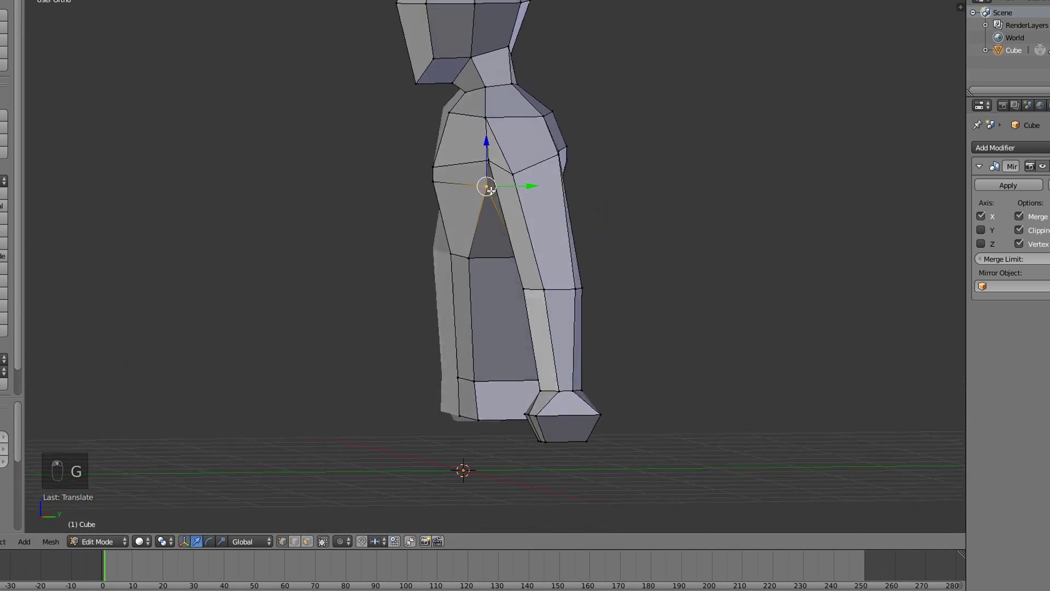
{"action": "left_click_drag", "start_coordinate": [473, 184], "coordinate": [543, 223]}
{"action": "key", "text": "g"}
{"action": "left_click_drag", "start_coordinate": [536, 223], "coordinate": [563, 235]}
{"action": "left_click_drag", "start_coordinate": [483, 226], "coordinate": [372, 222]}
{"action": "left_click_drag", "start_coordinate": [336, 221], "coordinate": [411, 234]}
- Add a loop cut across the chest and move it to form the pectoral edge toward the shoulder
{"action": "key", "text": "ctrl+r"}
{"action": "left_click_drag", "start_coordinate": [479, 177], "coordinate": [424, 195]}
{"action": "key", "text": "g"}
{"action": "left_click_drag", "start_coordinate": [426, 197], "coordinate": [673, 176]}
{"action": "key", "text": "g"}
{"action": "key", "text": "Tab"}
{"action": "key", "text": "Tab"}
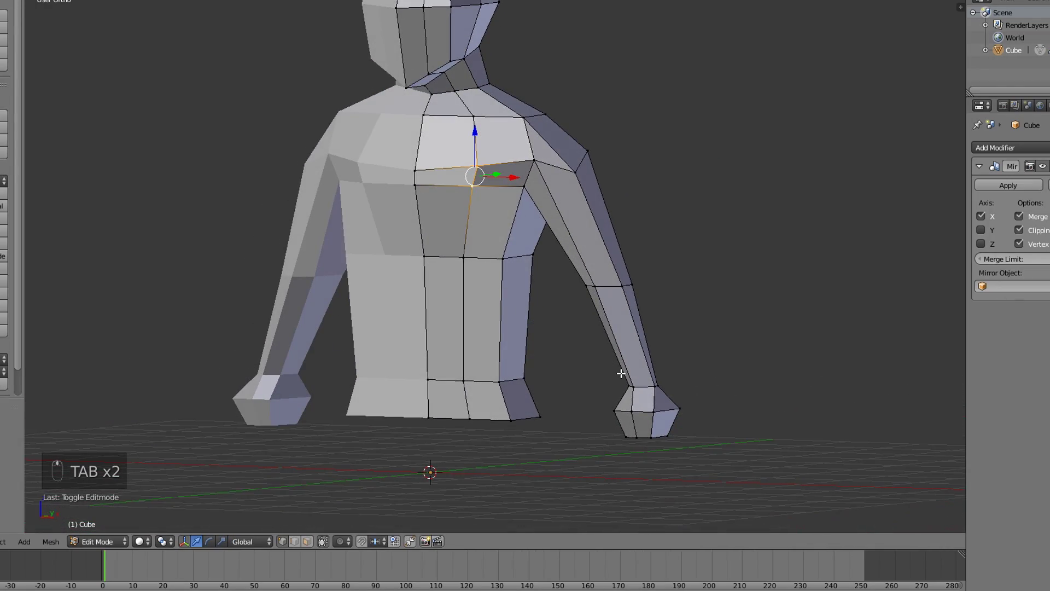
{"action": "key", "text": "KP_1"}
- Select the lower torso face and extrude it downward to start the leg
{"action": "key", "text": "ctrl+Tab"}
{"action": "left_click_drag", "start_coordinate": [451, 326], "coordinate": [461, 336]}
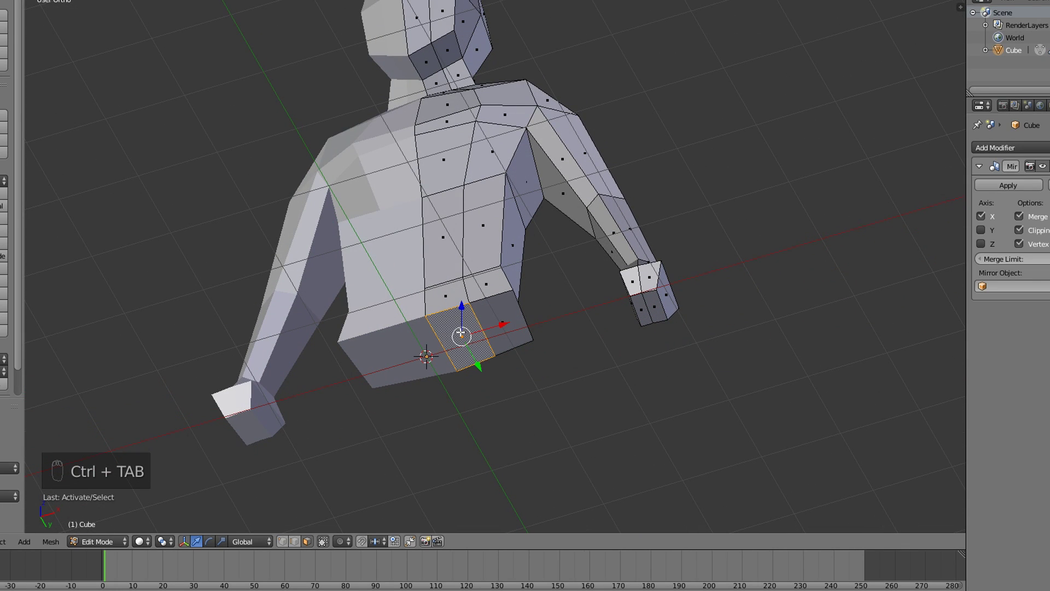
{"action": "key", "text": "KP_1"}
{"action": "key", "text": "e"}
{"action": "left_click_drag", "start_coordinate": [462, 380], "coordinate": [469, 363]}
{"action": "key", "text": "ctrl+Tab"}
- Circle-select the leg-end vertices in wireframe and move them to straighten the leg
{"action": "key", "text": "z"}
{"action": "key", "text": "c"}
{"action": "key", "text": "z"}
{"action": "left_click_drag", "start_coordinate": [492, 383], "coordinate": [514, 388]}
{"action": "left_click", "coordinate": [514, 388]}
{"action": "key", "text": "KP_1"}
{"action": "key", "text": "g"}
{"action": "left_click_drag", "start_coordinate": [474, 386], "coordinate": [496, 355]}
{"action": "key", "text": "ctrl+Tab"}
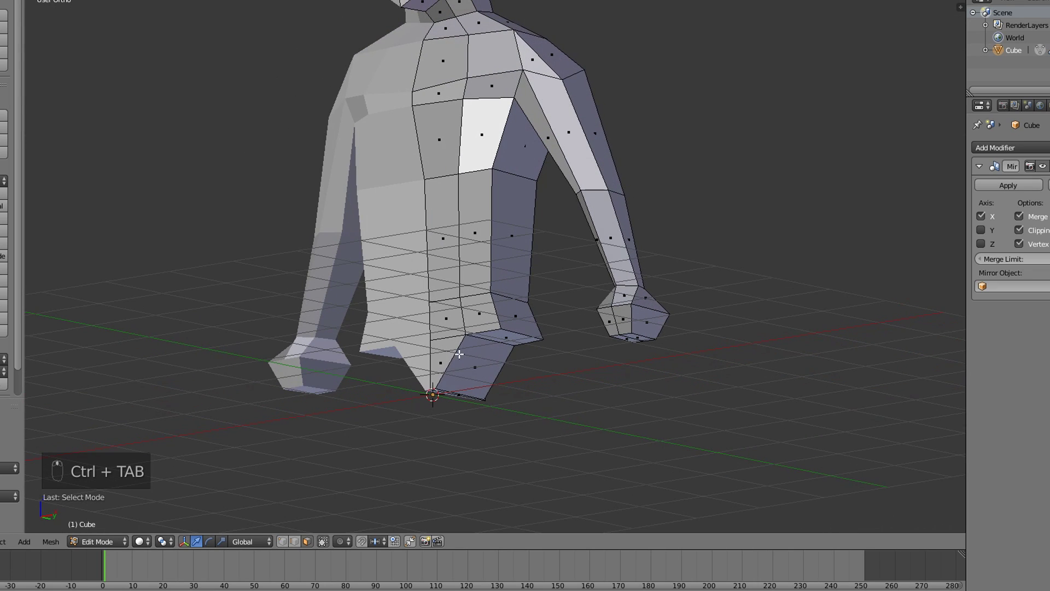
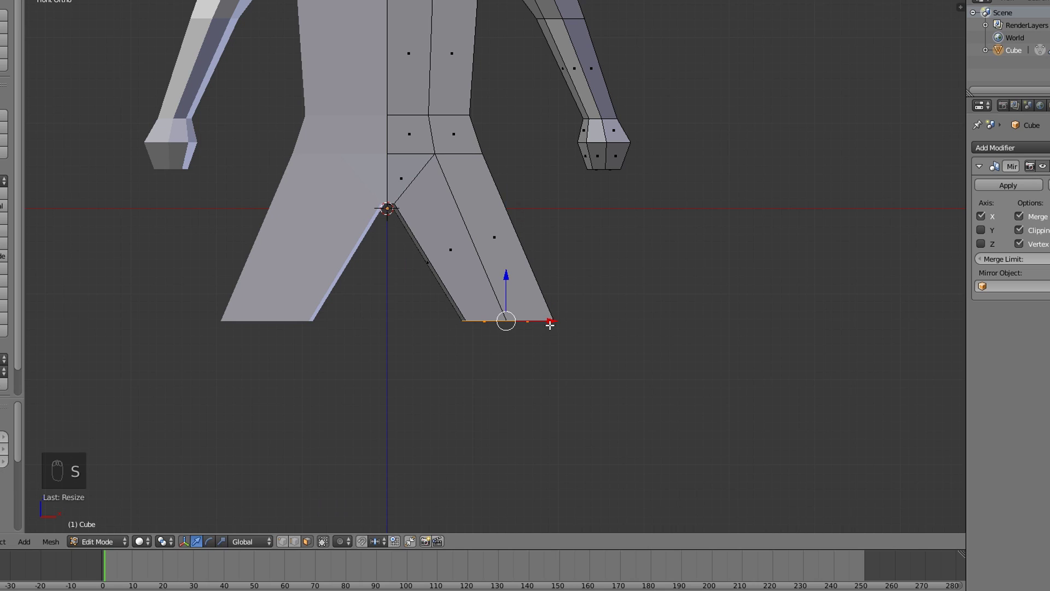
- Move and scale the ankle loop, then extrude and scale it into a tapering foot end
{"action": "key", "text": "g"}
{"action": "left_click_drag", "start_coordinate": [510, 366], "coordinate": [532, 331]}
{"action": "key", "text": "s"}
{"action": "key", "text": "g"}
{"action": "key", "text": "s"}
{"action": "key", "text": "e"}
{"action": "key", "text": "g"}
{"action": "key", "text": "s"}
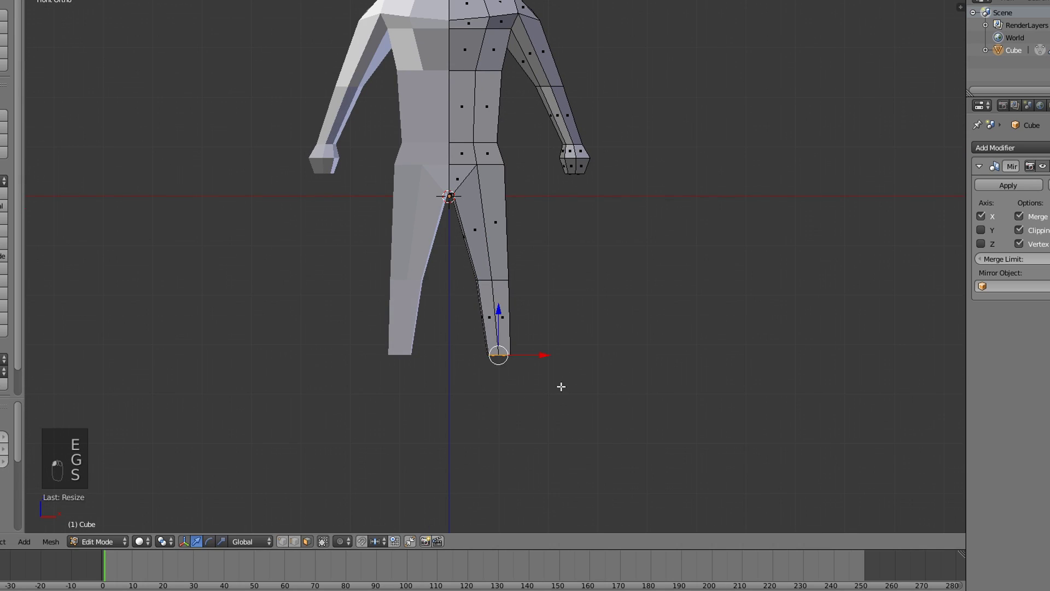
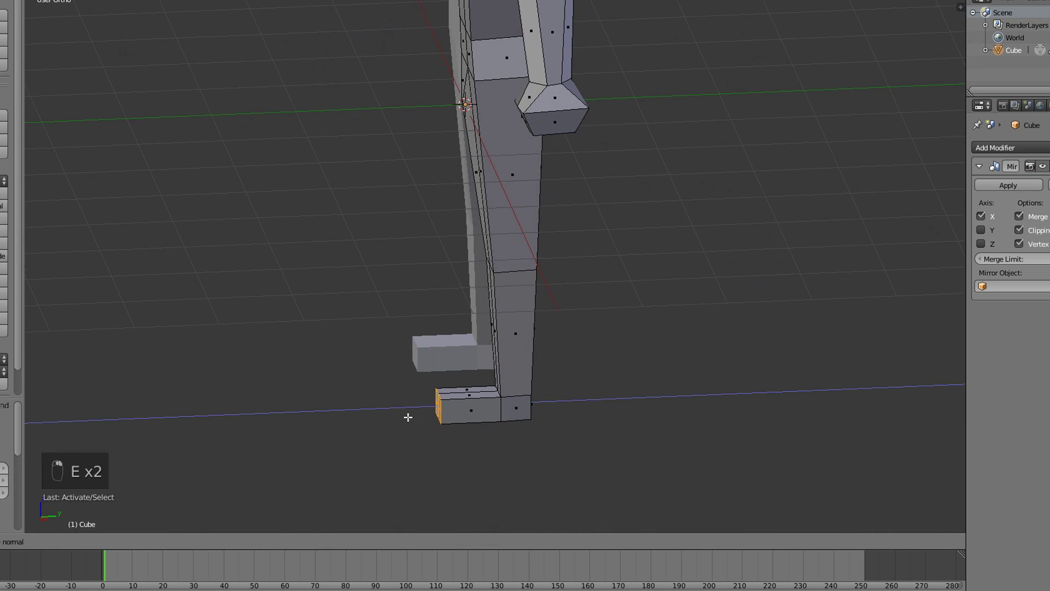
- Add an edge loop along the leg and move it to begin shaping the blocky foot
{"action": "left_click_drag", "start_coordinate": [405, 415], "coordinate": [589, 310]}
{"action": "key", "text": "ctrl+Tab"}
{"action": "key", "text": "ctrl+Tab"}
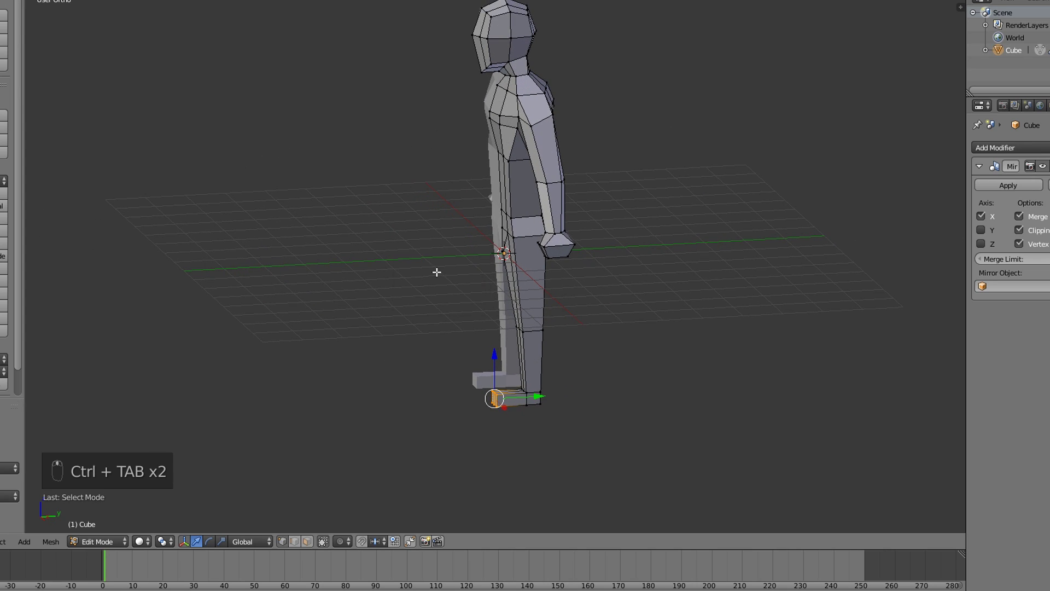
{"action": "key", "text": "ctrl+r"}
{"action": "key", "text": "g"}
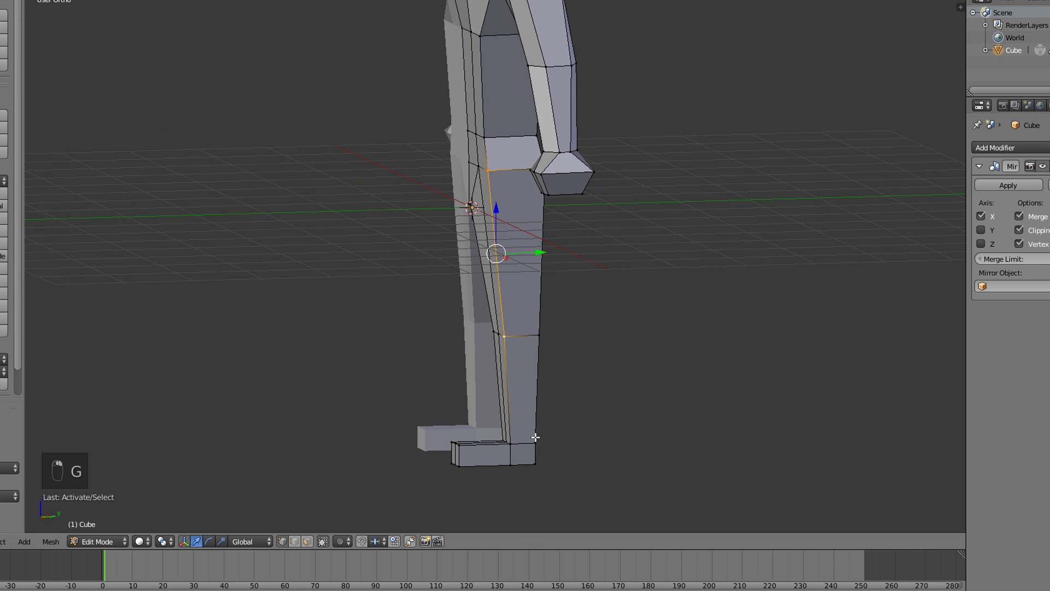
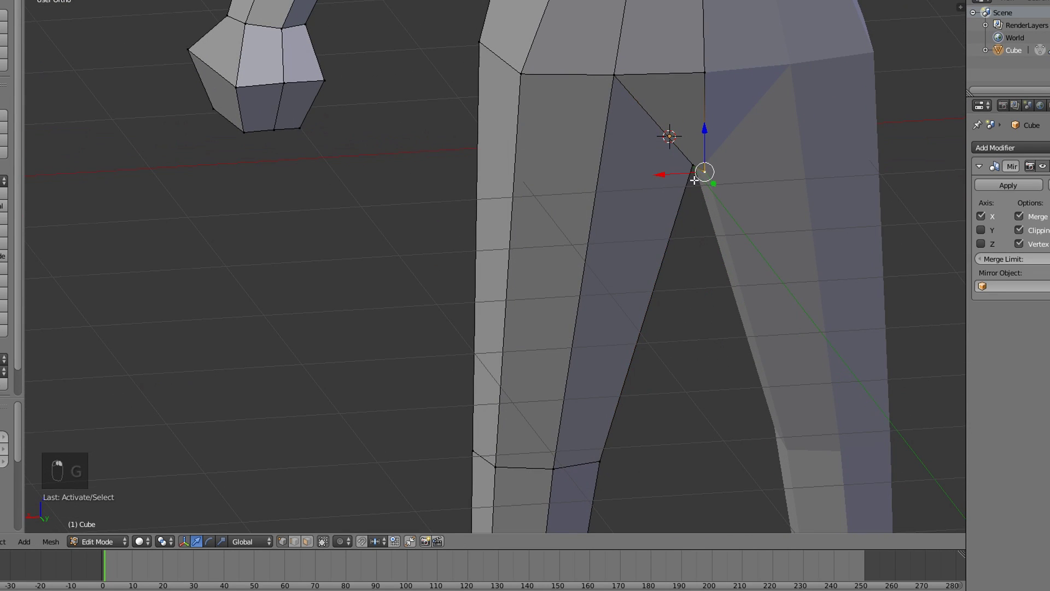
- Move the foot vertices to slope the top of the foot toward the toe
{"action": "key", "text": "g"}
{"action": "left_click_drag", "start_coordinate": [827, 198], "coordinate": [746, 185]}
{"action": "left_click", "coordinate": [887, 168]}
{"action": "left_click", "coordinate": [501, 191]}
{"action": "left_click", "coordinate": [404, 154]}
{"action": "key", "text": "g"}
{"action": "left_click_drag", "start_coordinate": [399, 420], "coordinate": [415, 397]}
{"action": "left_click", "coordinate": [415, 397]}
- Flatten the toe vertices, return to Object Mode and orbit to check the shoes
{"action": "middle_click", "coordinate": [397, 401]}
{"action": "left_click", "coordinate": [374, 406]}
{"action": "left_click_drag", "start_coordinate": [363, 410], "coordinate": [410, 424]}
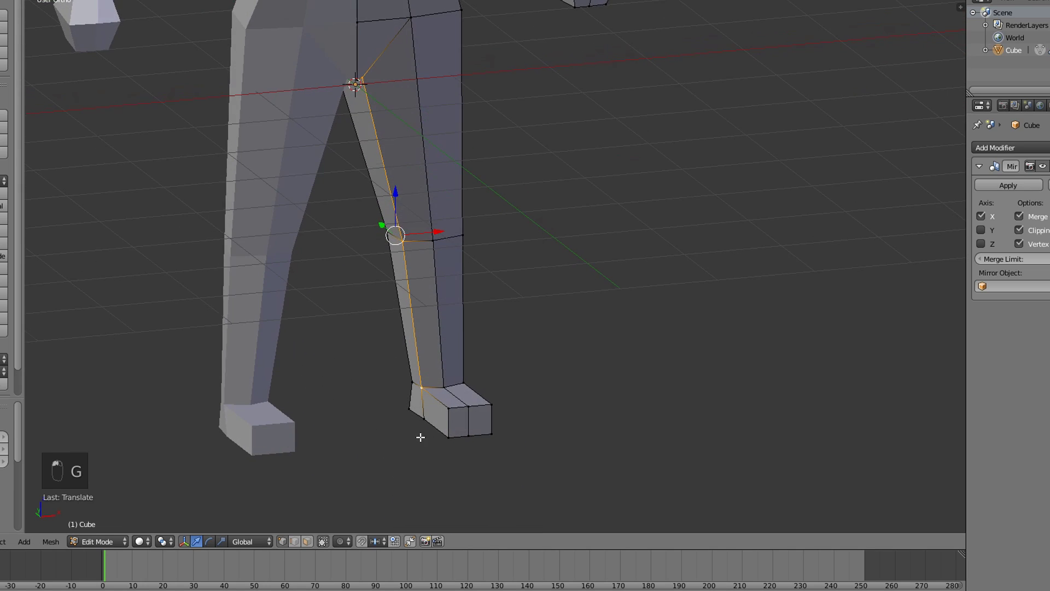
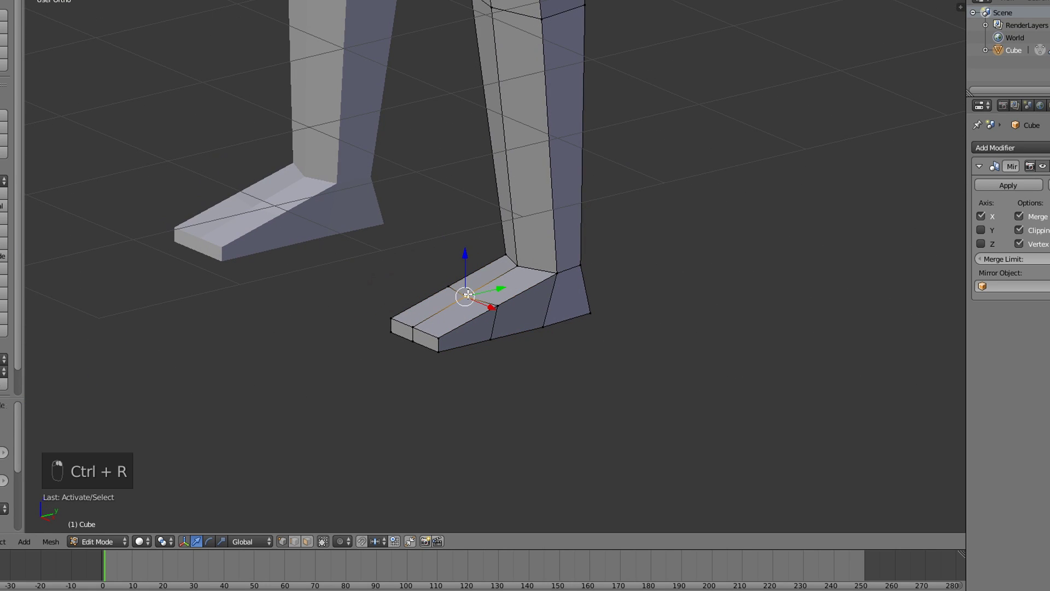
{"action": "key", "text": "g"}
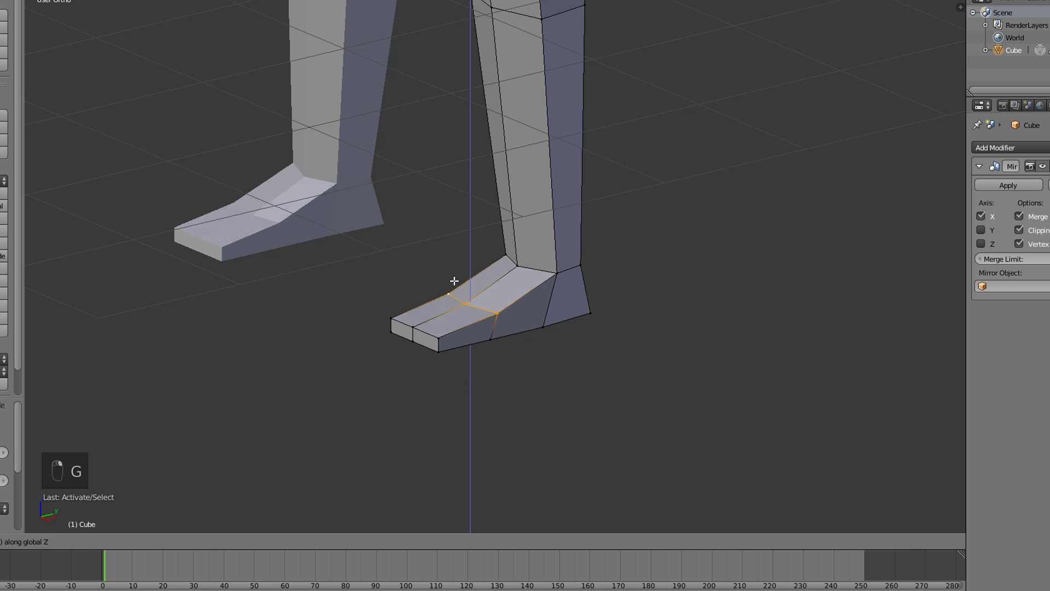
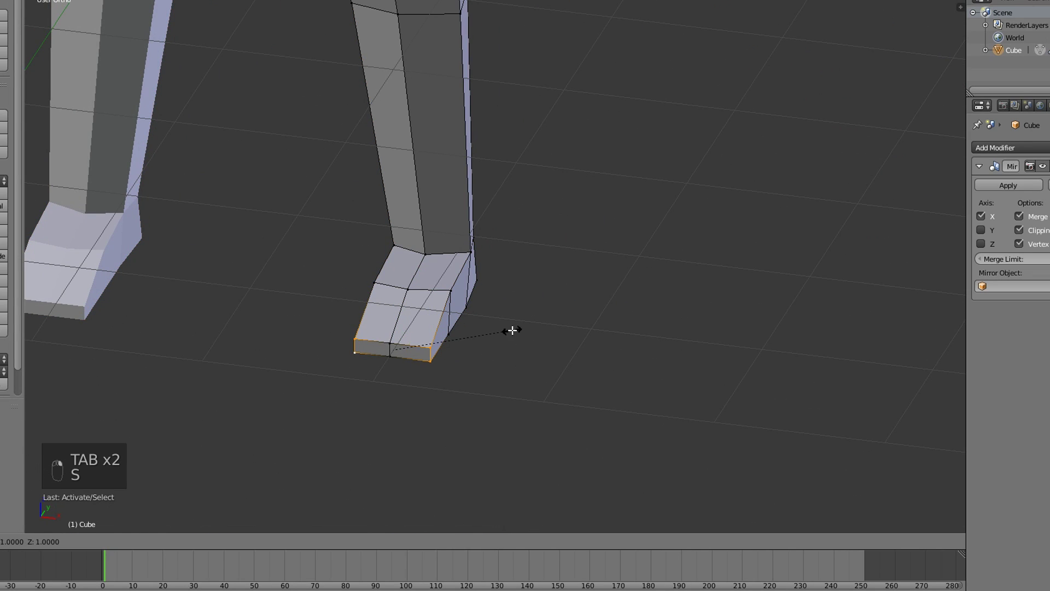
{"action": "left_click_drag", "start_coordinate": [492, 329], "coordinate": [519, 327]}
{"action": "left_click_drag", "start_coordinate": [492, 329], "coordinate": [519, 327]}
{"action": "key", "text": "Tab"}
{"action": "left_click_drag", "start_coordinate": [520, 331], "coordinate": [521, 296]}
{"action": "left_click_drag", "start_coordinate": [511, 330], "coordinate": [522, 297]}
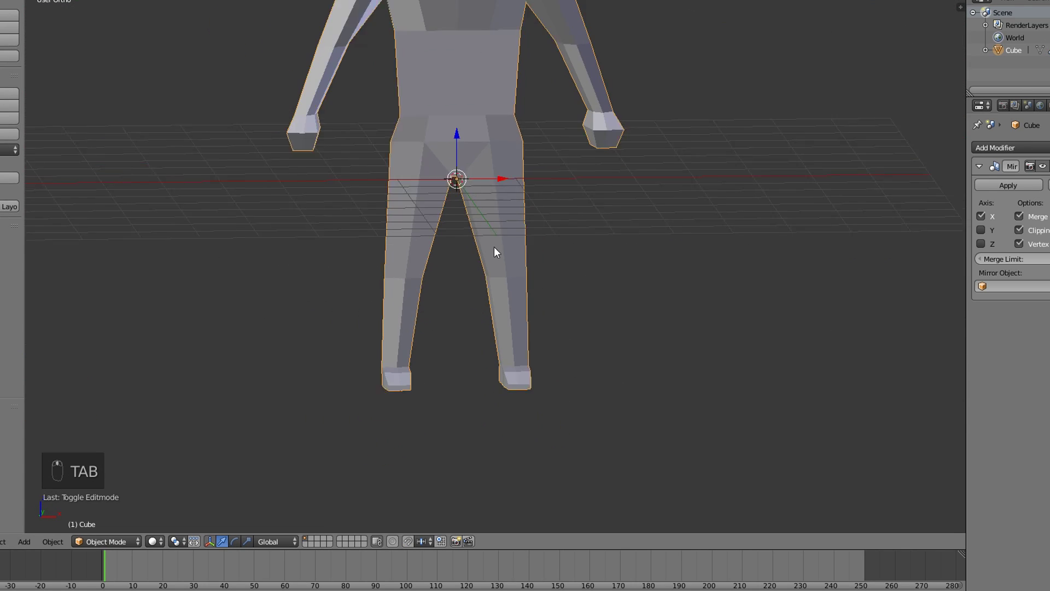
- Add a horizontal loop cut across the torso and scale it in to form the waist
{"action": "key", "text": "Tab"}
{"action": "key", "text": "KP_1"}
{"action": "key", "text": "ctrl+r"}
{"action": "key", "text": "s"}
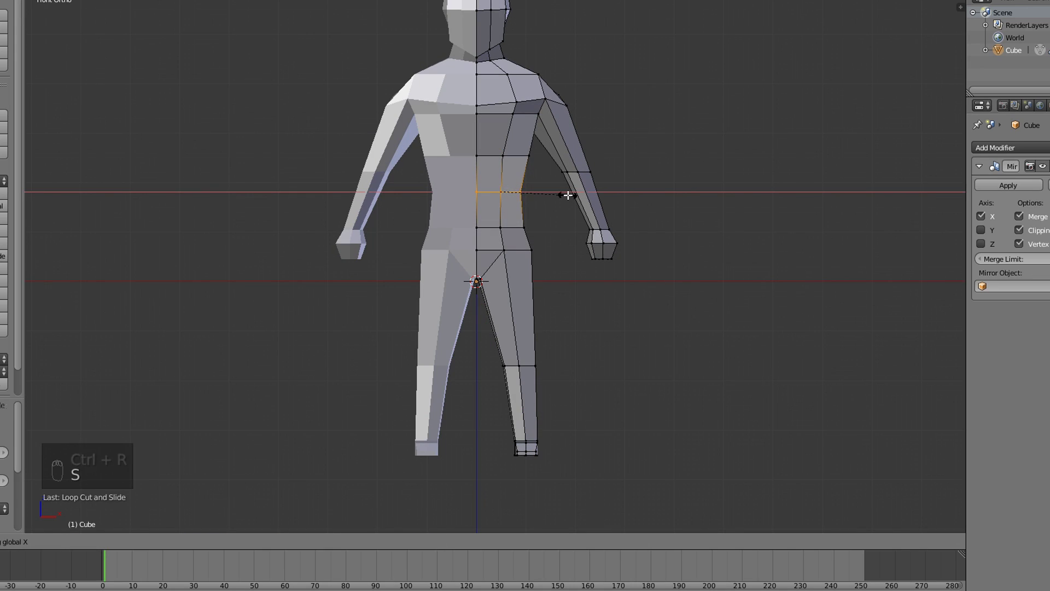
{"action": "left_click", "coordinate": [567, 193]}
{"action": "key", "text": "Tab"}
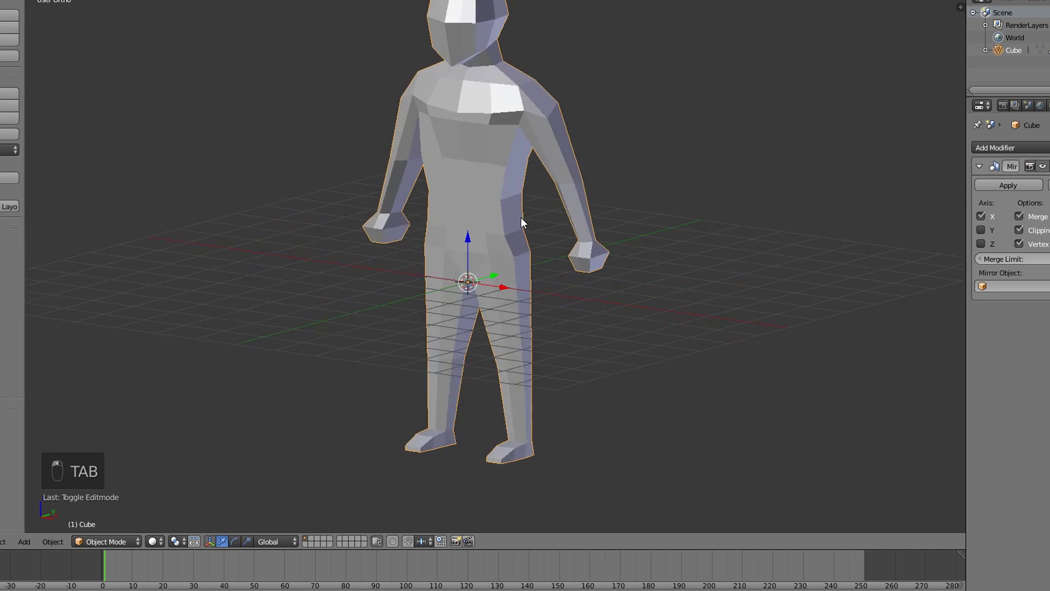
{"action": "key", "text": "Tab"}
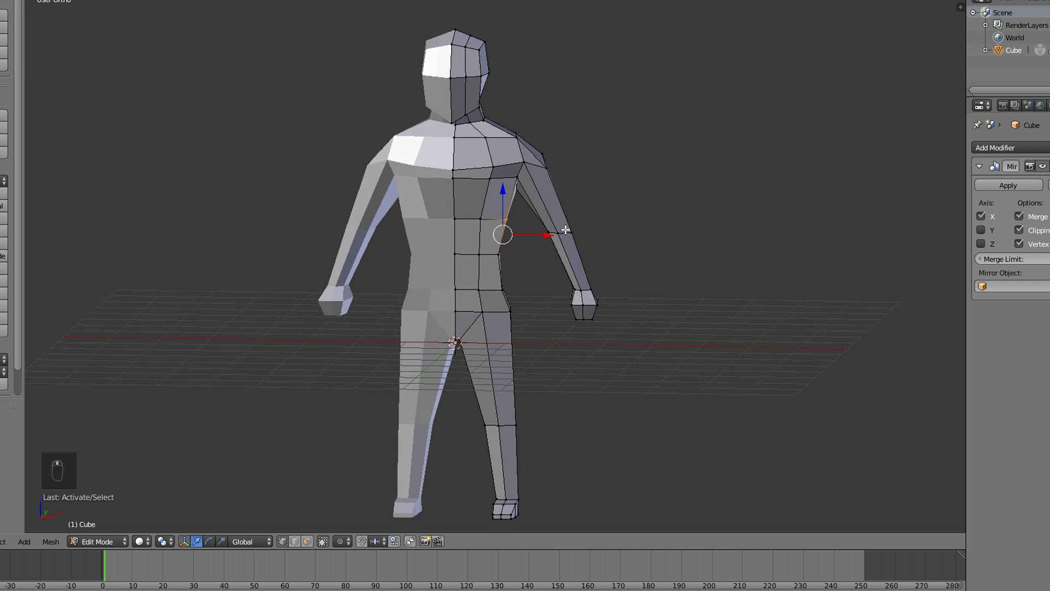
- Add and scale elbow and knee edge loops on the arms and legs
{"action": "key", "text": "ctrl+r"}
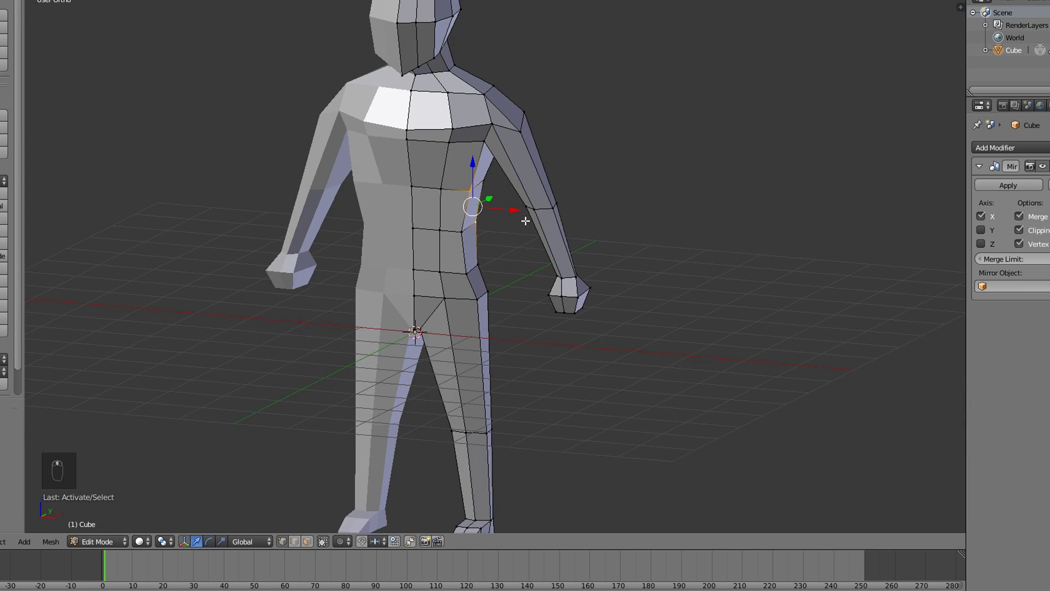
{"action": "key", "text": "ctrl+r"}
{"action": "key", "text": "s"}
{"action": "left_click_drag", "start_coordinate": [633, 210], "coordinate": [562, 303]}
{"action": "key", "text": "ctrl+r"}
{"action": "key", "text": "s"}
{"action": "key", "text": "ctrl+r"}
{"action": "key", "text": "s"}
- Add one more scaled edge loop on the limb and return to Object Mode
{"action": "left_click_drag", "start_coordinate": [566, 320], "coordinate": [567, 322]}
{"action": "left_click", "coordinate": [567, 322]}
{"action": "left_click_drag", "start_coordinate": [552, 320], "coordinate": [518, 284]}
{"action": "key", "text": "ctrl+r"}
{"action": "key", "text": "s"}
{"action": "left_click", "coordinate": [632, 279]}
{"action": "key", "text": "Tab"}
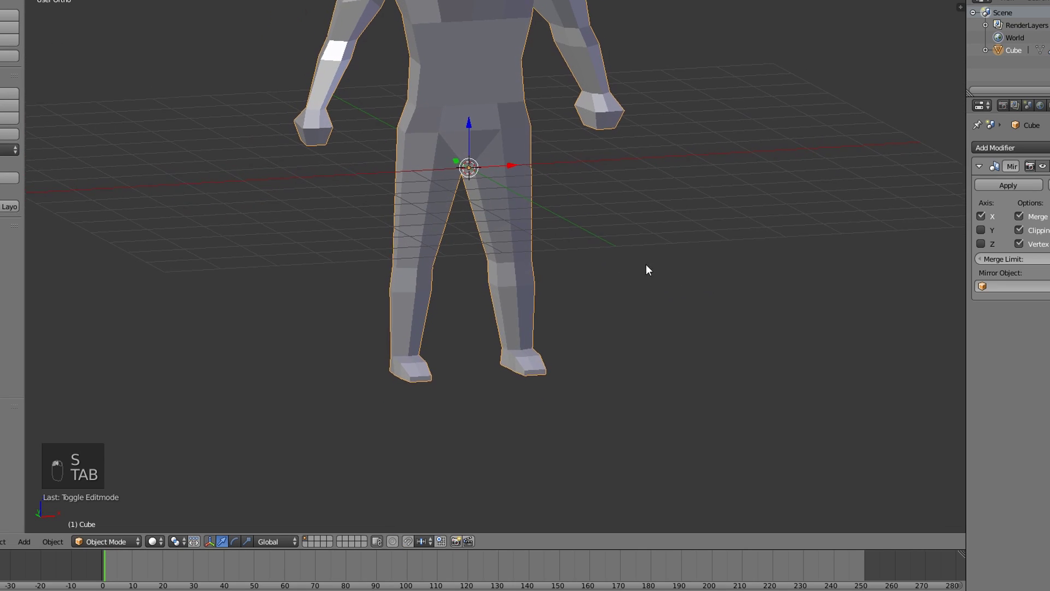
- Move the side vertices along Y in front view to refine the body silhouette
{"action": "key", "text": "KP_1"}
{"action": "key", "text": "Tab"}
{"action": "key", "text": "g"}
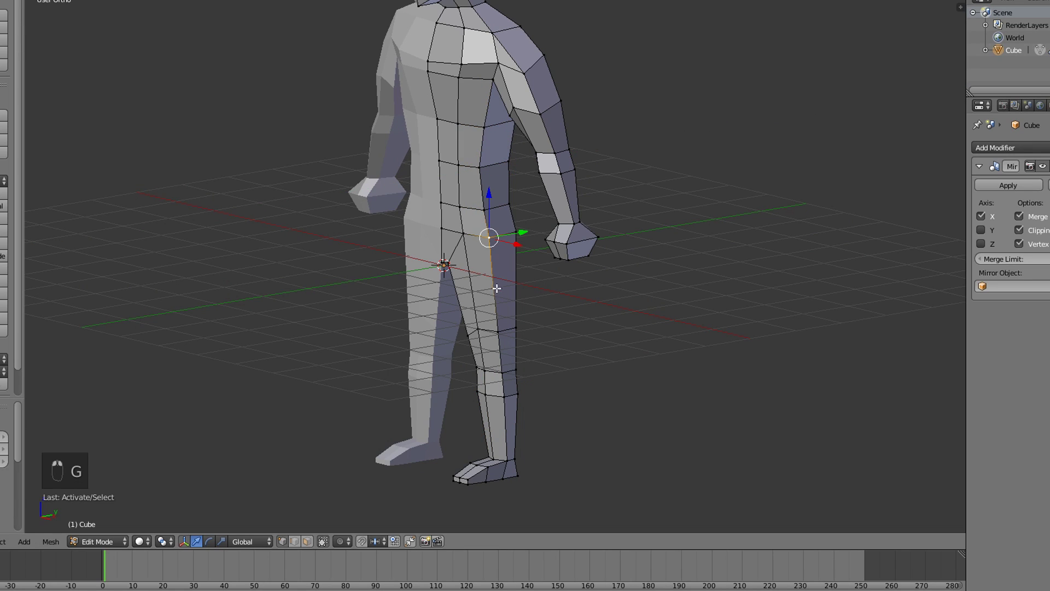
{"action": "key", "text": "g"}
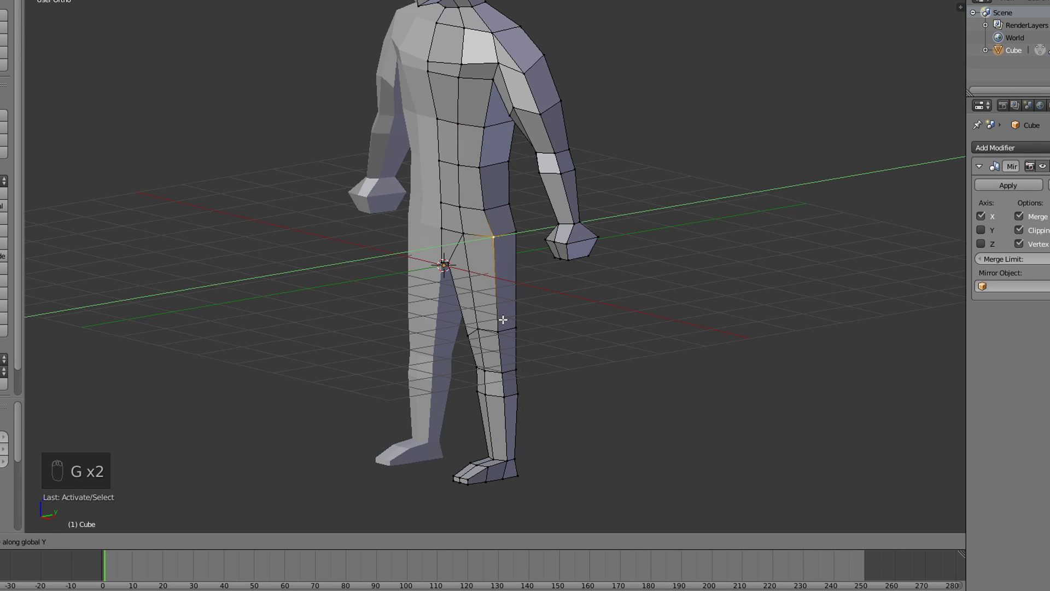
{"action": "left_click_drag", "start_coordinate": [504, 316], "coordinate": [518, 174]}
{"action": "middle_click", "coordinate": [505, 203]}
{"action": "left_click_drag", "start_coordinate": [444, 129], "coordinate": [485, 137]}
{"action": "key", "text": "g"}
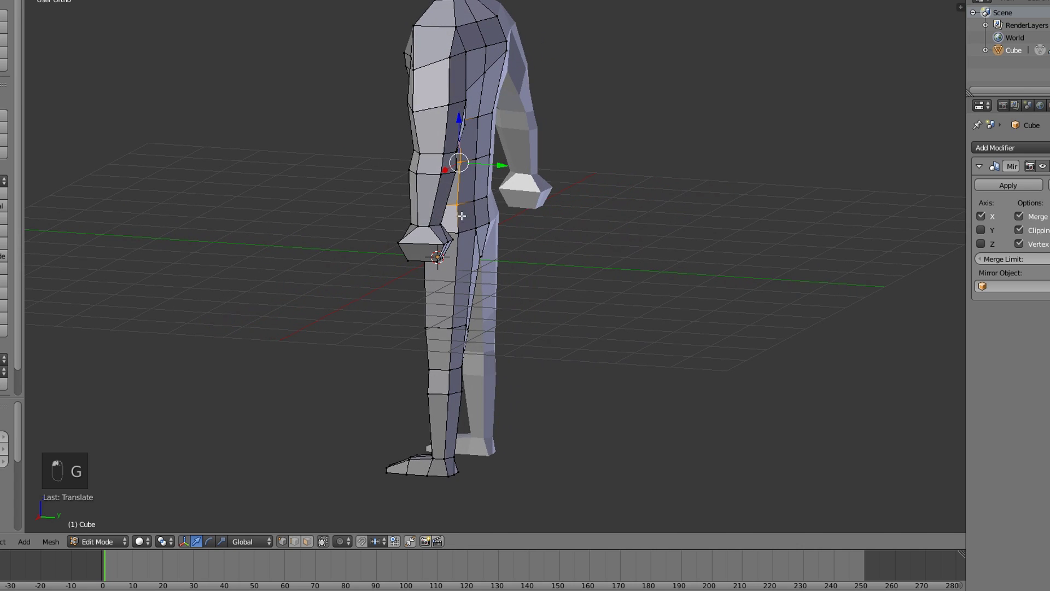
{"action": "key", "text": "g"}
{"action": "left_click_drag", "start_coordinate": [497, 227], "coordinate": [555, 212]}
- Make a final vertex adjustment, return to Object Mode and orbit the finished figure
{"action": "key", "text": "Tab"}
{"action": "key", "text": "KP_1"}
{"action": "key", "text": "g"}
{"action": "key", "text": "Tab"}
{"action": "key", "text": "Tab"}
{"action": "left_click_drag", "start_coordinate": [574, 219], "coordinate": [534, 220]}
{"action": "left_click_drag", "start_coordinate": [476, 233], "coordinate": [542, 290]}
{"action": "middle_click", "coordinate": [449, 459]}
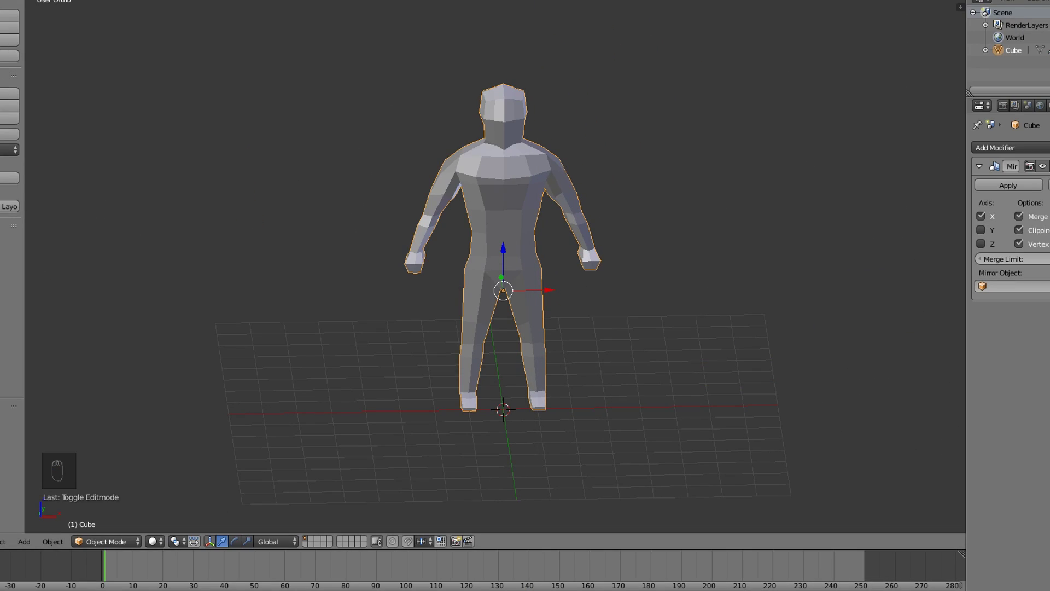
- Circle-select the hand vertices in wireframe and scale them to tidy the hand
{"action": "left_click_drag", "start_coordinate": [559, 106], "coordinate": [554, 141]}
{"action": "left_click_drag", "start_coordinate": [576, 140], "coordinate": [497, 221]}
{"action": "key", "text": "Tab"}
{"action": "key", "text": "z"}
{"action": "left_click_drag", "start_coordinate": [517, 346], "coordinate": [468, 344]}
{"action": "key", "text": "c"}
{"action": "left_click", "coordinate": [477, 344]}
{"action": "key", "text": "z"}
{"action": "key", "text": "s"}
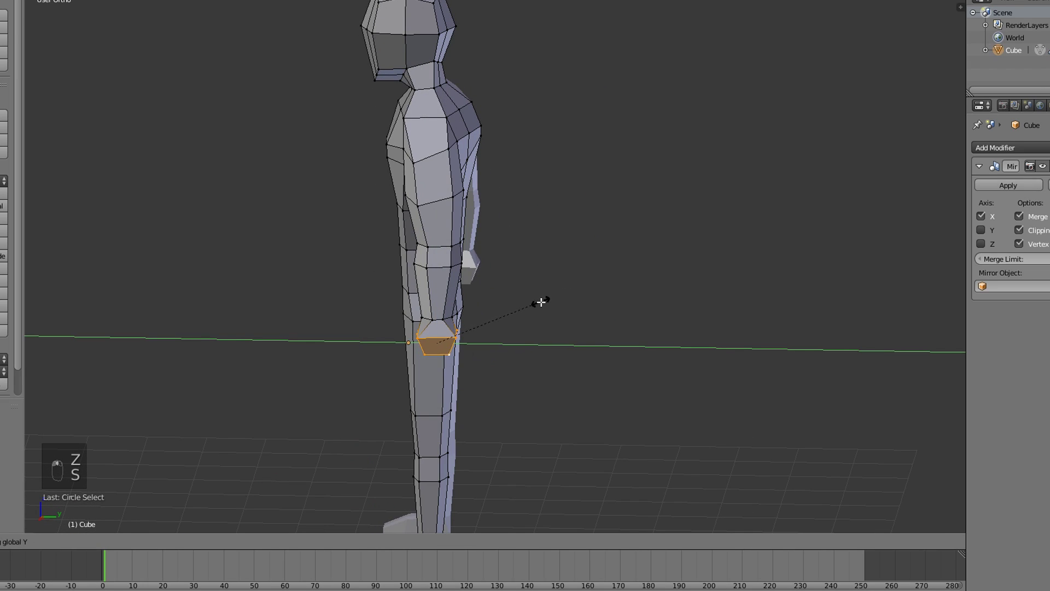
- Return to Object Mode and orbit to view the completed character
{"action": "key", "text": "Tab"}
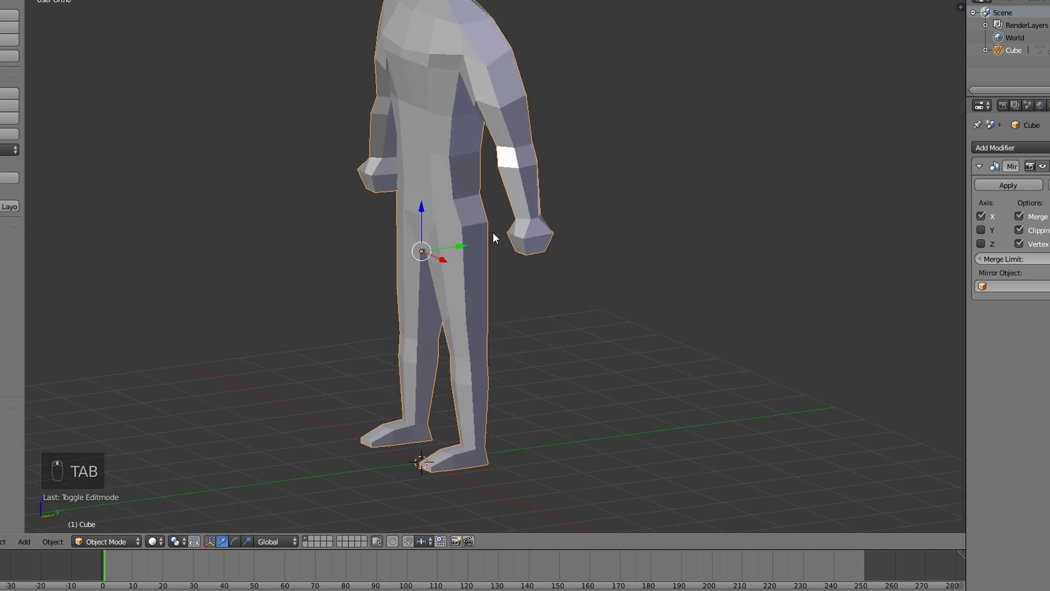
{"action": "key", "text": "Tab"}
{"action": "key", "text": "Tab"}
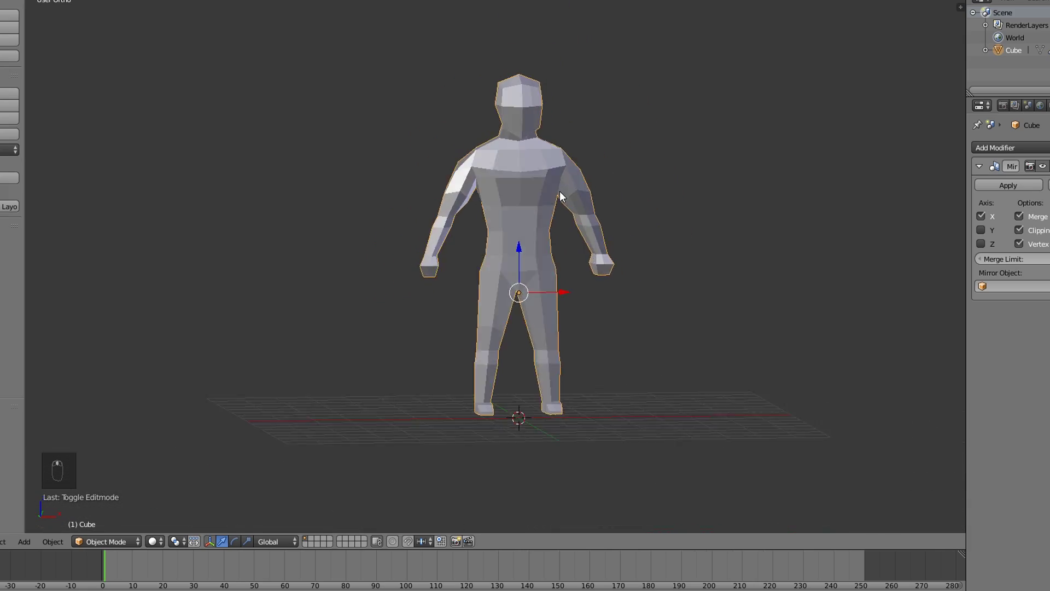
{"action": "left_click_drag", "start_coordinate": [726, 222], "coordinate": [647, 237]}
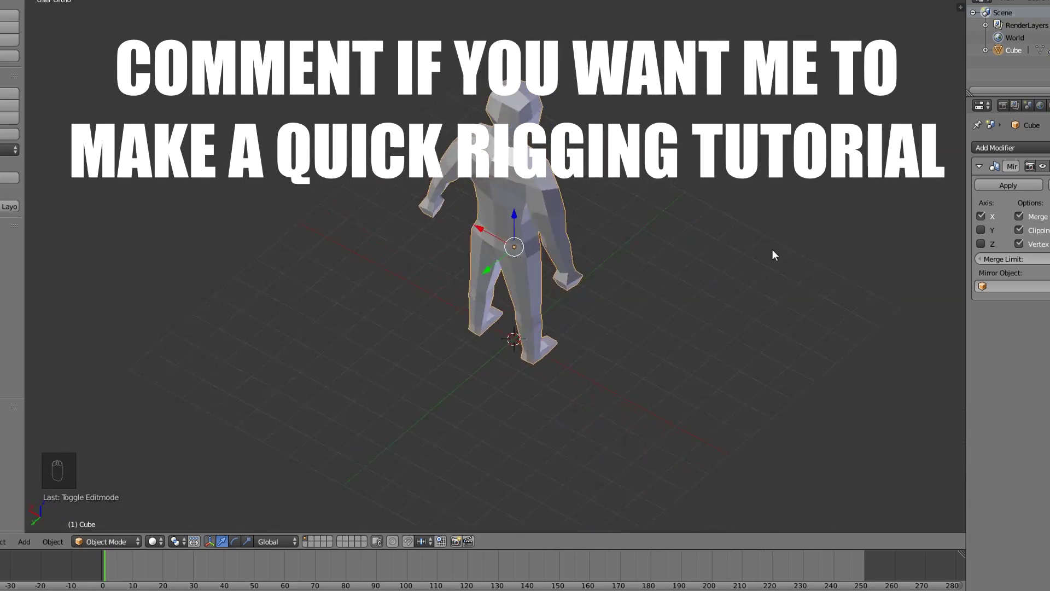
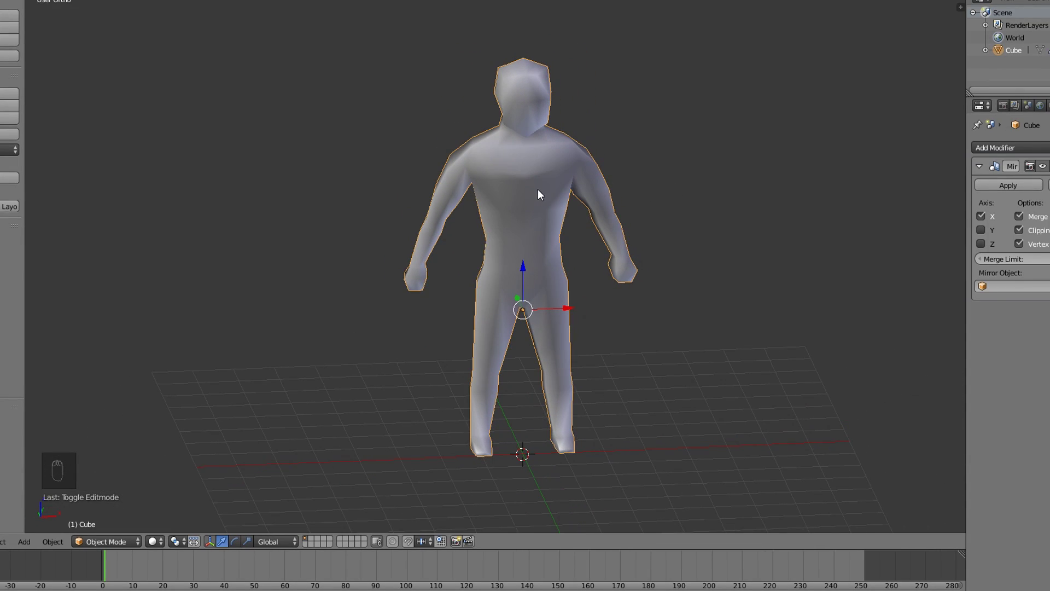
- Toggle through Edit Mode once and orbit to inspect the smooth-shaded character
{"action": "key", "text": "Tab"}
{"action": "key", "text": "Tab"}
{"action": "left_click_drag", "start_coordinate": [466, 152], "coordinate": [831, 174]}
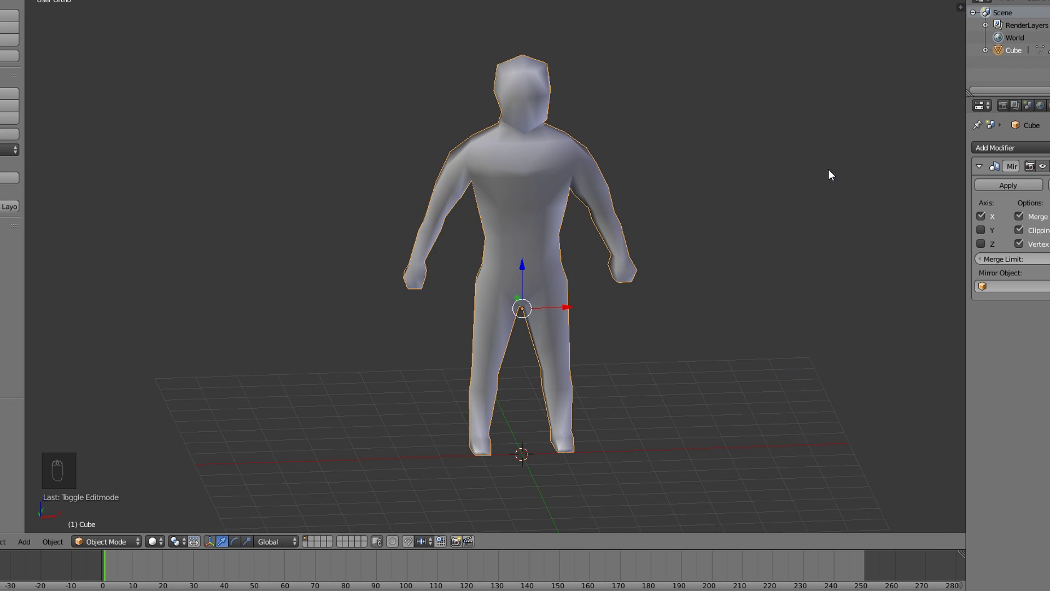